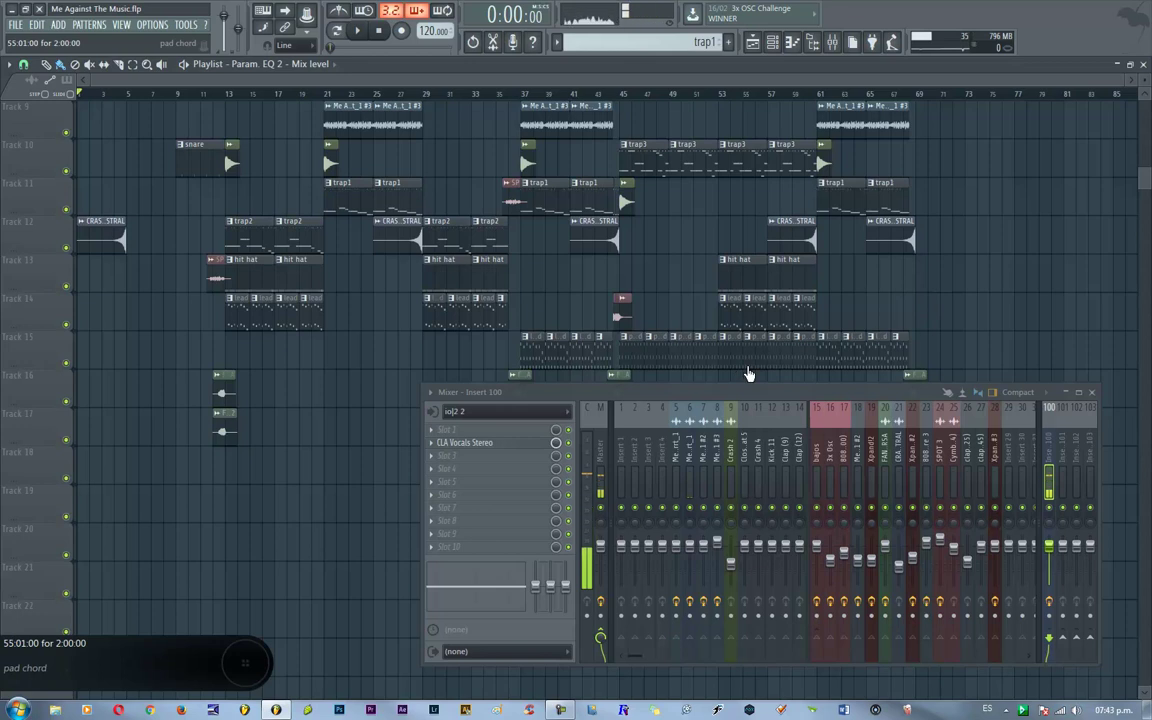
# - Scroll the playlist to the top and toggle the channel rack to reveal the Master's PAZ- Analyzer slot
pyautogui.moveTo(737, 40); pyautogui.dragTo(791, 49)
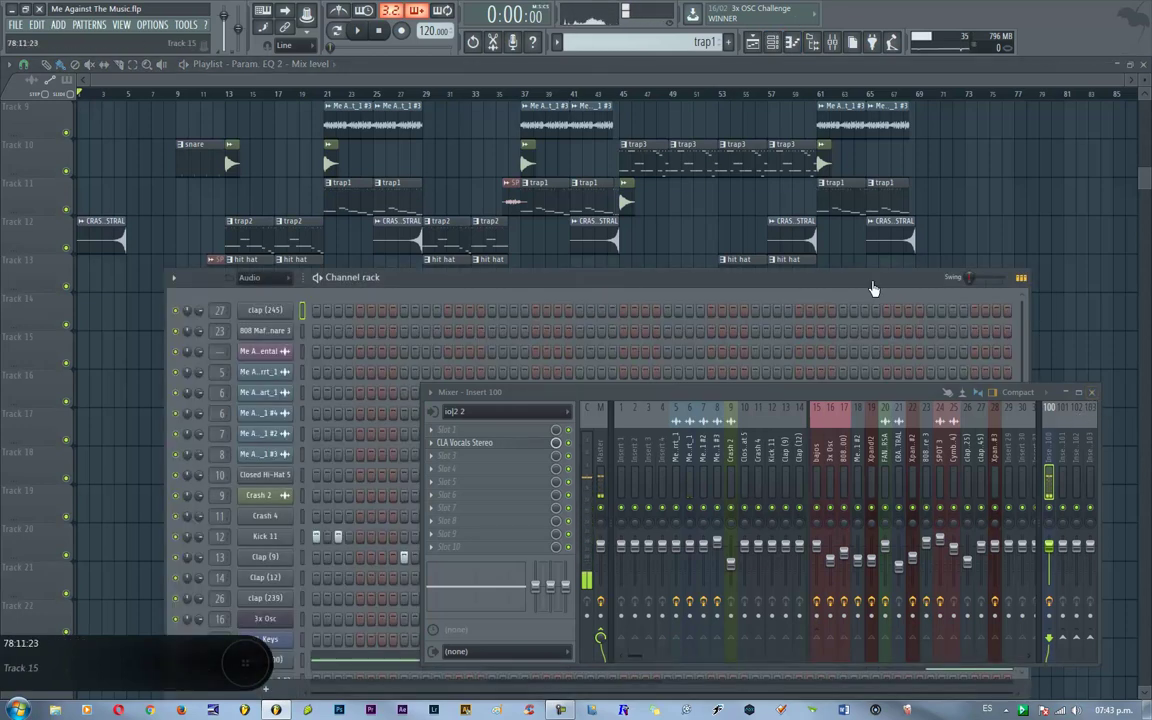
pyautogui.press('F1')
pyautogui.press('F1')
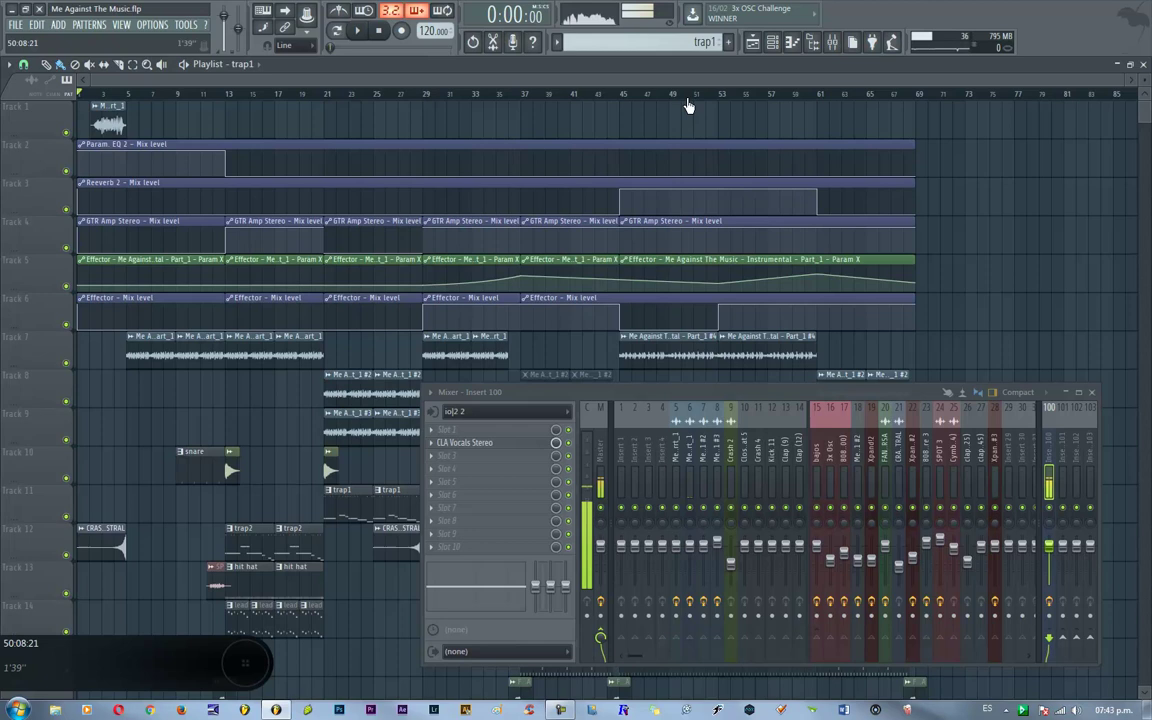
# - Set the PAZ- Analyzer Stereo to Detached so it stays in its own floating window
pyautogui.click(616, 507)
pyautogui.click(598, 495)
pyautogui.click(122, 246)
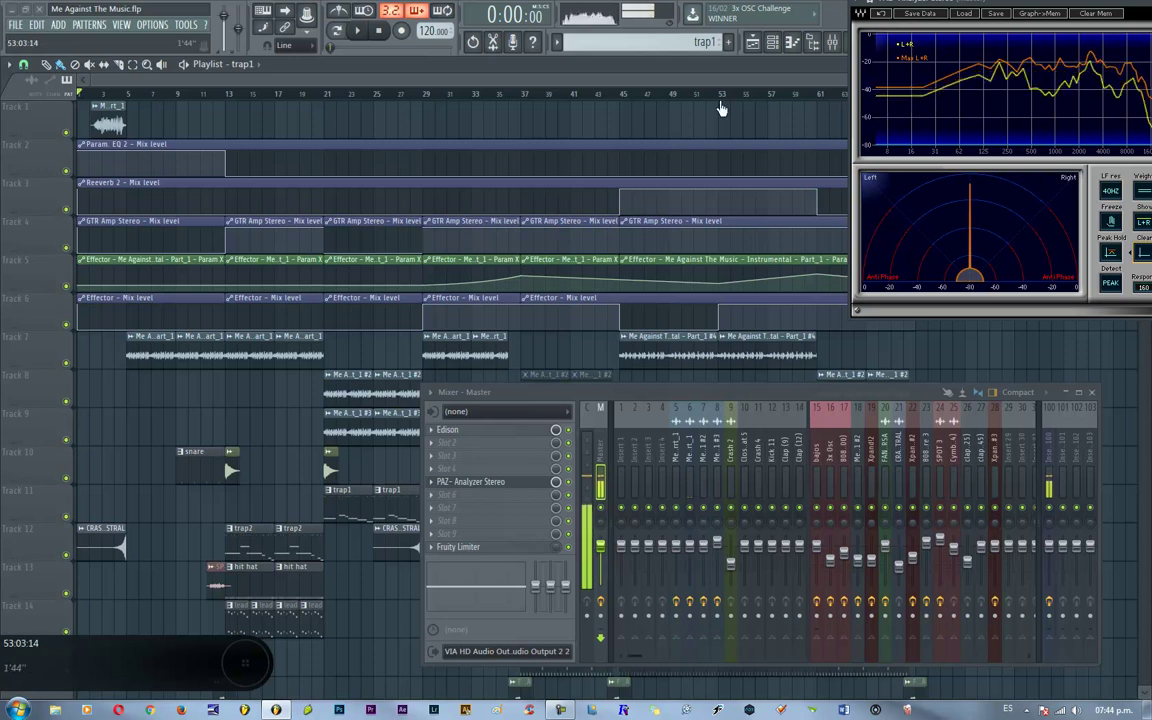
pyautogui.press('F1')
pyautogui.moveTo(724, 57); pyautogui.dragTo(711, 158)
# - Park the analyzer window at the top right and move bajos, 3x Osc and 808 (100) to inserts 30–32
pyautogui.press('F1')
pyautogui.moveTo(489, 51); pyautogui.dragTo(695, 22)
pyautogui.click(737, 46)
pyautogui.moveTo(1042, 472); pyautogui.dragTo(1043, 417)
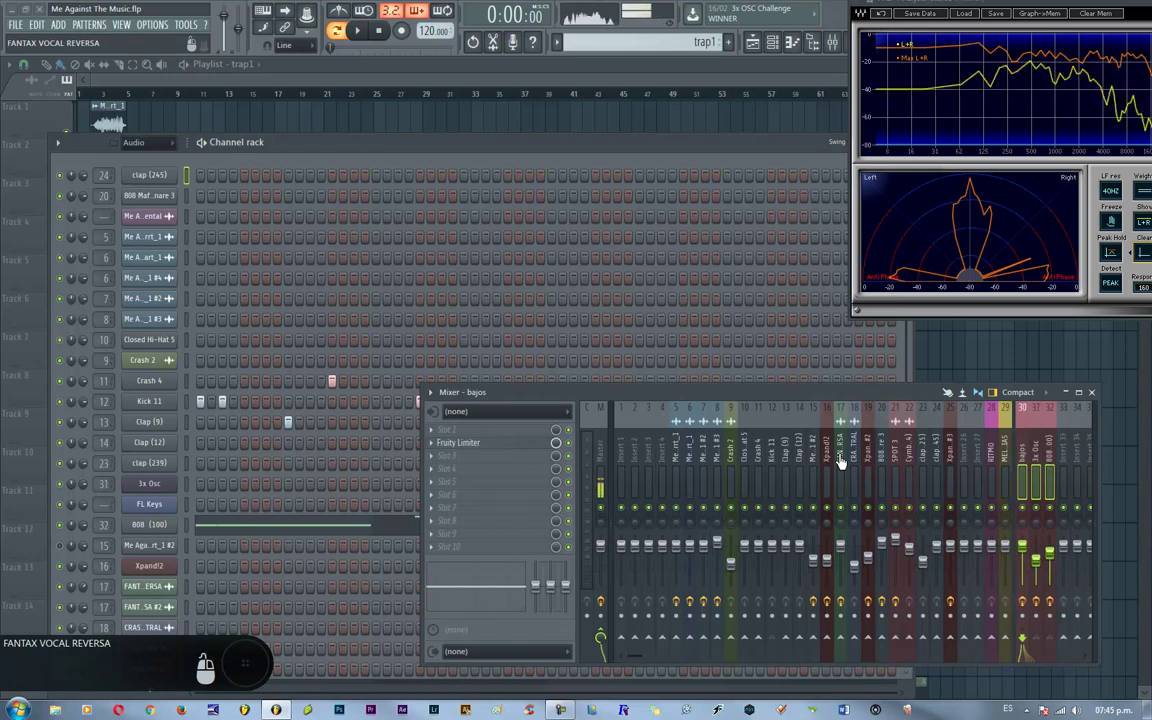
# - Move RITMO to insert 1 and place Crash 4, Kick 11 and Clap (9) directly after it
pyautogui.click(995, 469)
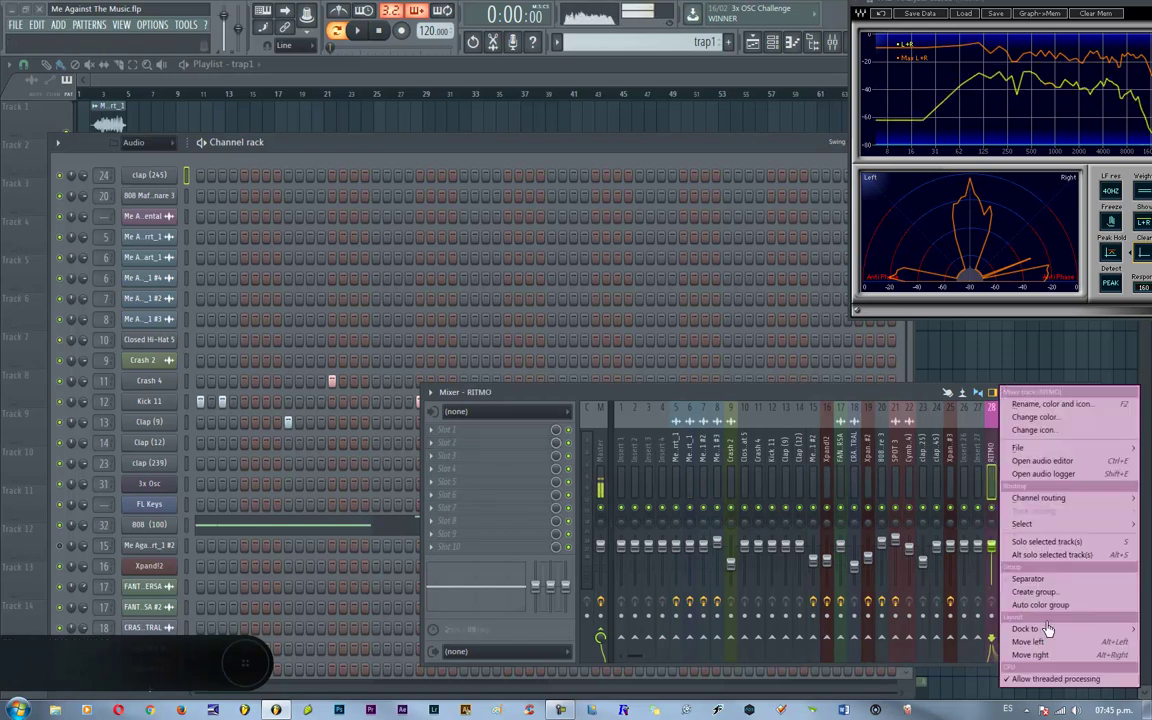
pyautogui.scroll(-3)
pyautogui.scroll(-3)
pyautogui.click(1044, 519)
pyautogui.scroll(-3)
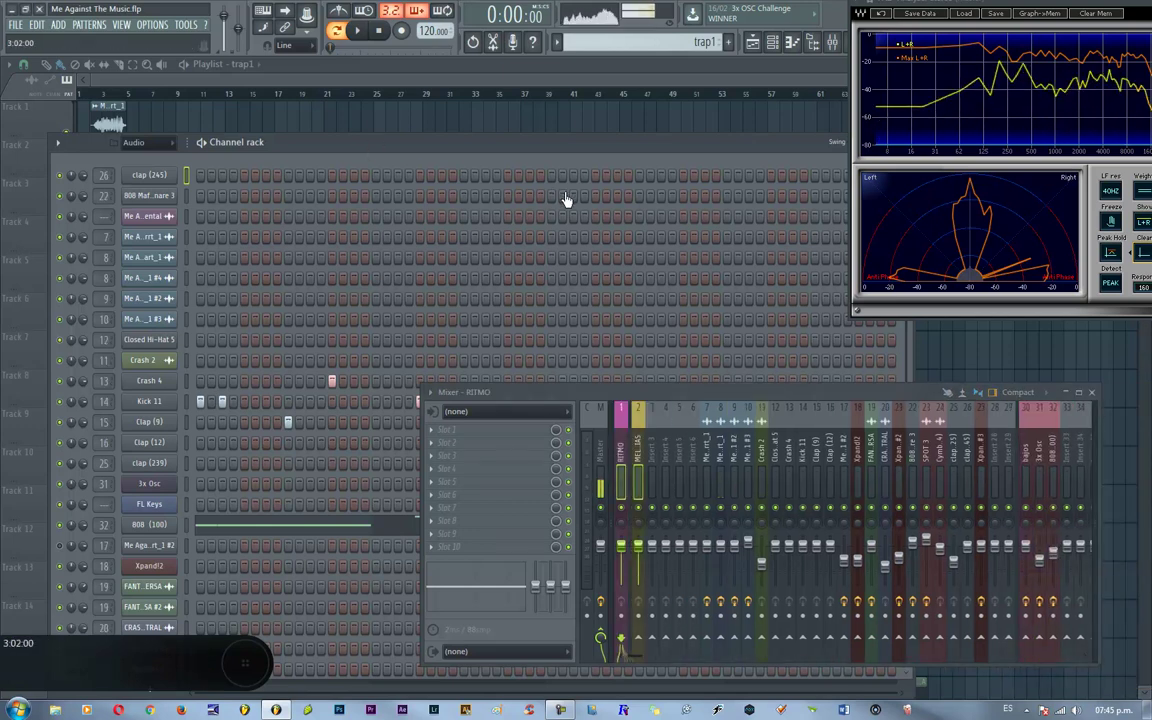
pyautogui.moveTo(698, 545); pyautogui.dragTo(798, 557)
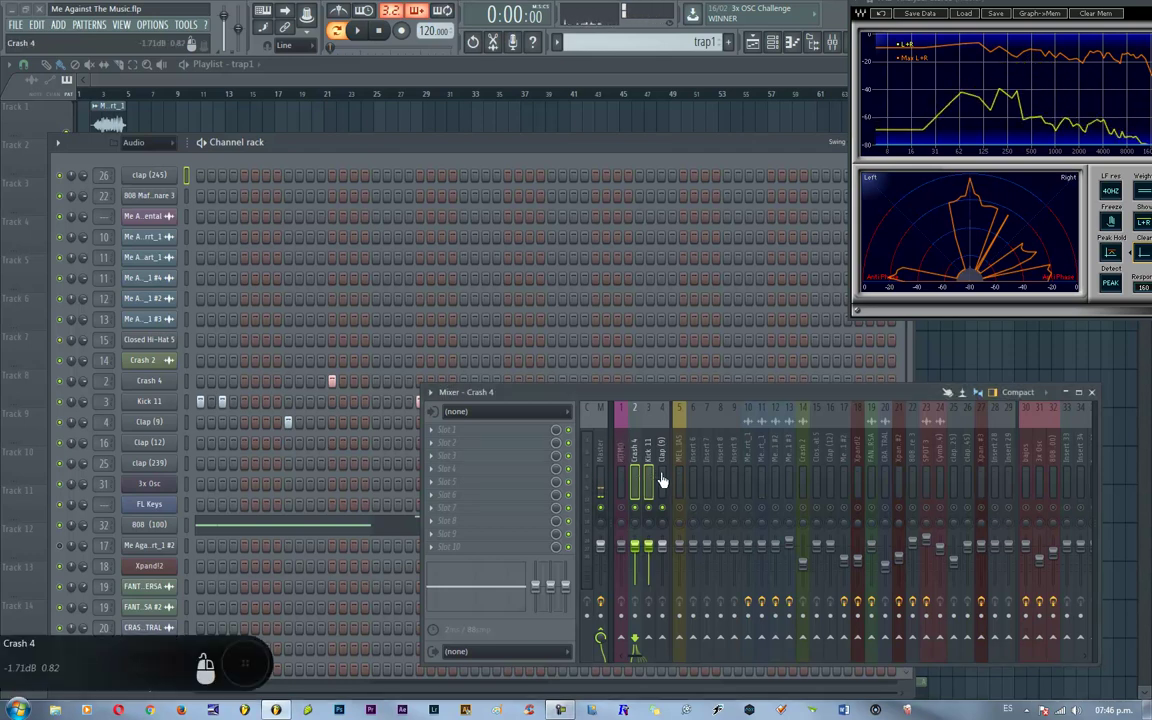
# - Send Crash 4, Kick 11 and Clap (9) into RITMO and gather the remaining percussion inserts beside them
pyautogui.moveTo(671, 589); pyautogui.dragTo(657, 639)
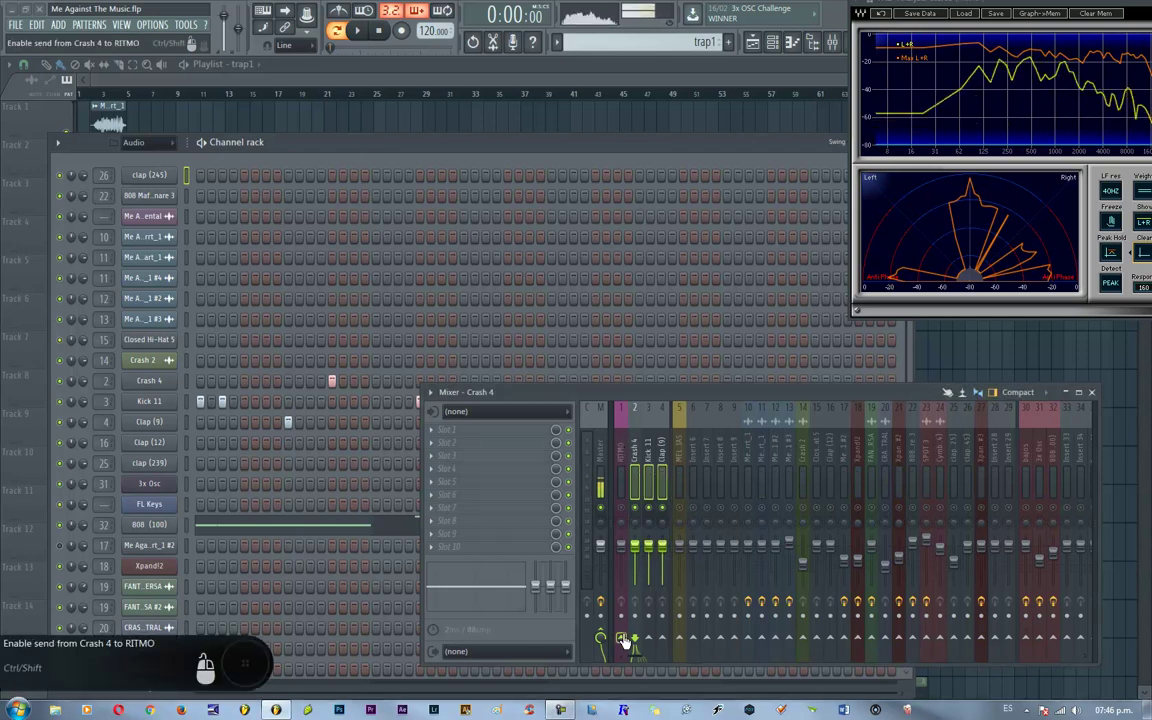
pyautogui.moveTo(662, 681); pyautogui.dragTo(710, 656)
pyautogui.moveTo(690, 591); pyautogui.dragTo(656, 509)
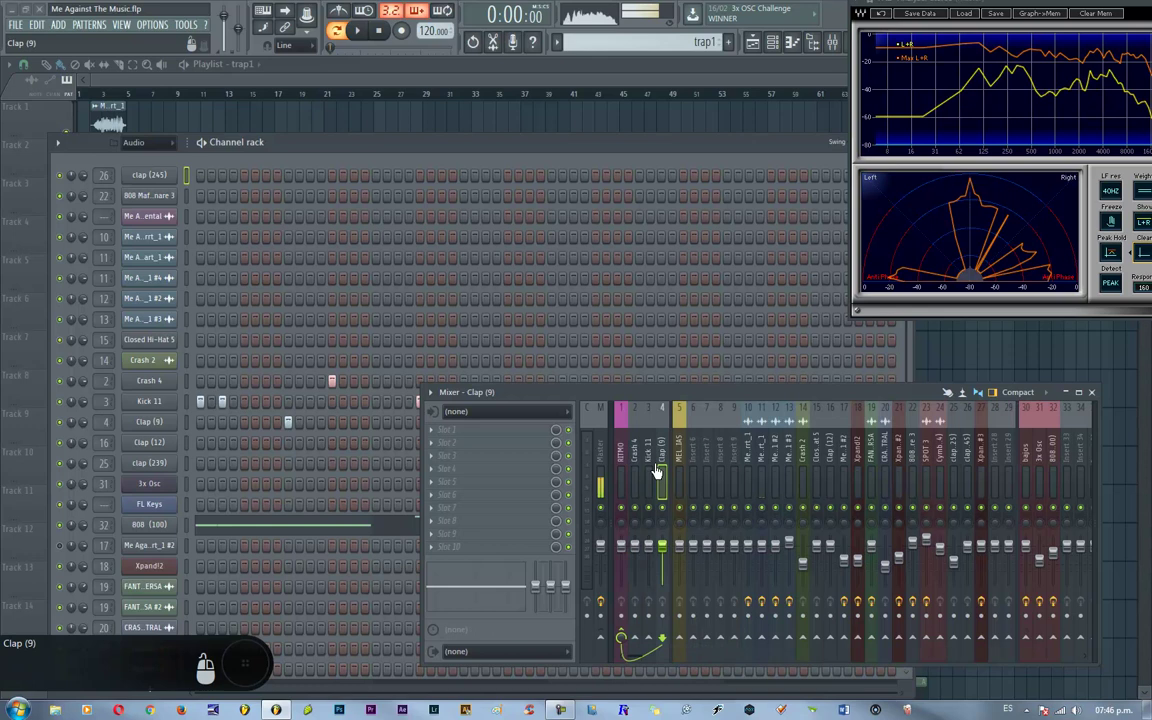
pyautogui.moveTo(864, 502); pyautogui.dragTo(872, 490)
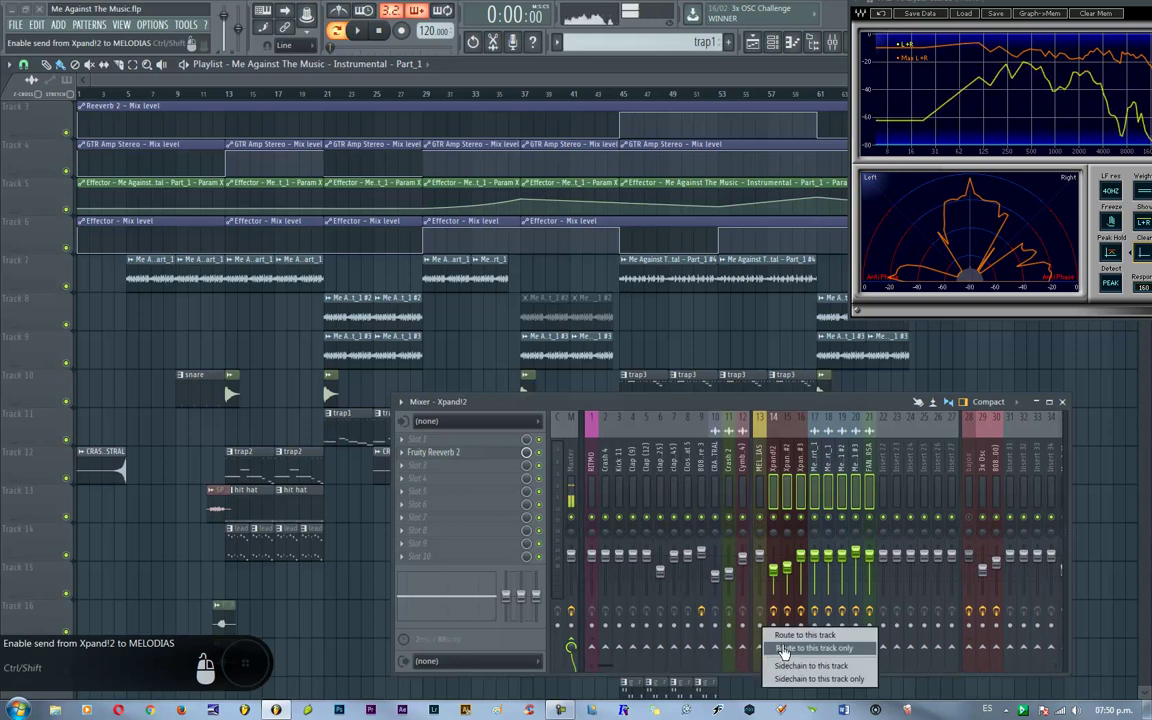
# - Route the melodic inserts to the MELODIAS group track only
pyautogui.moveTo(824, 481); pyautogui.dragTo(970, 439)
pyautogui.moveTo(595, 658); pyautogui.dragTo(610, 460)
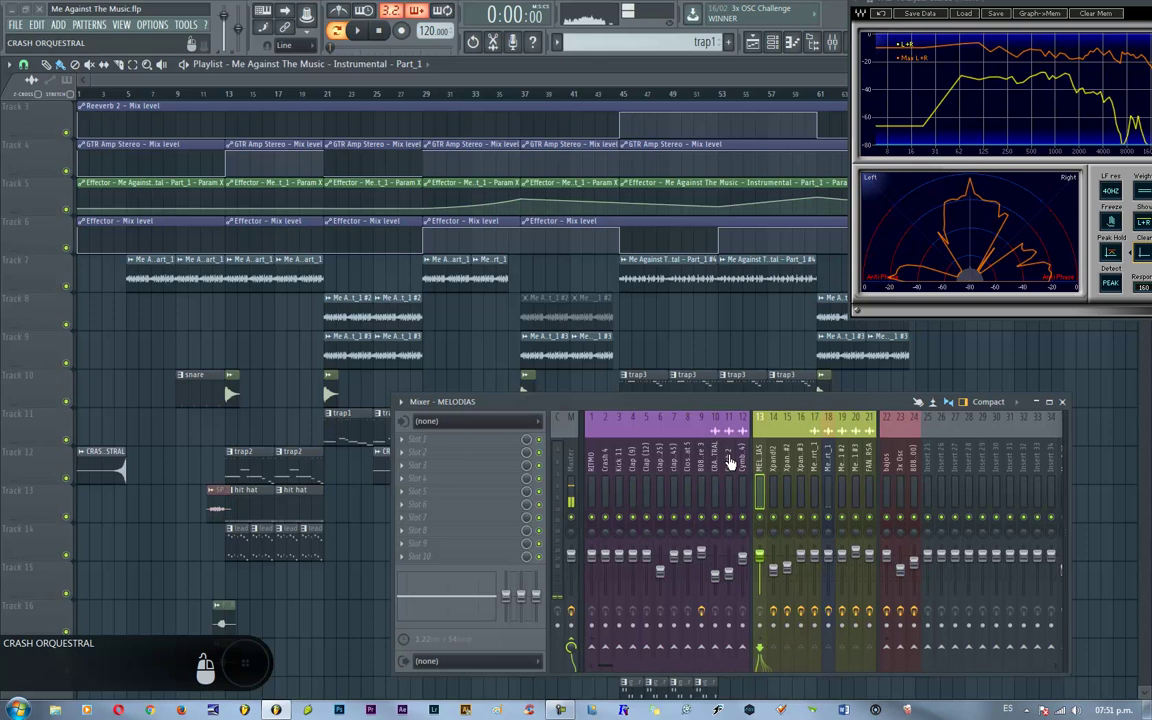
pyautogui.moveTo(879, 457); pyautogui.dragTo(587, 396)
# - Colour the drum, melodic and bass groups purple, yellow and red
pyautogui.press('F1')
pyautogui.click(674, 78)
pyautogui.moveTo(522, 458); pyautogui.dragTo(505, 455)
pyautogui.click(638, 537)
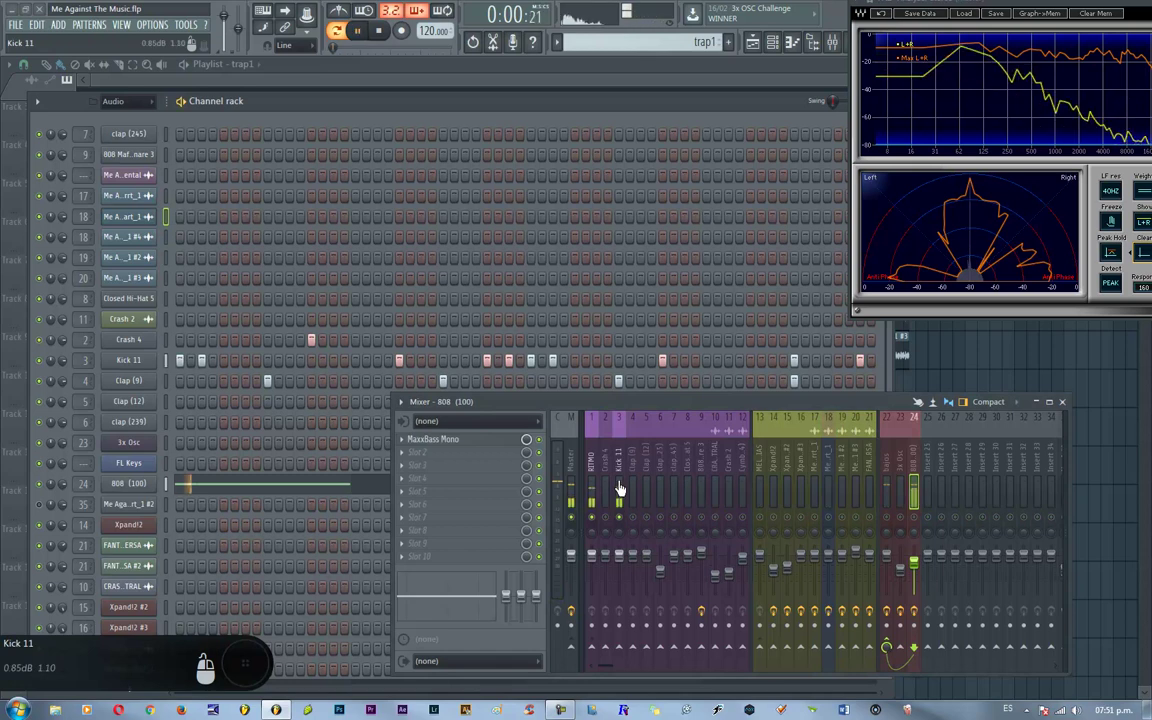
# - Load Fruity Parametric EQ 2 on Clap (12) and roll off its low end
pyautogui.click(522, 469)
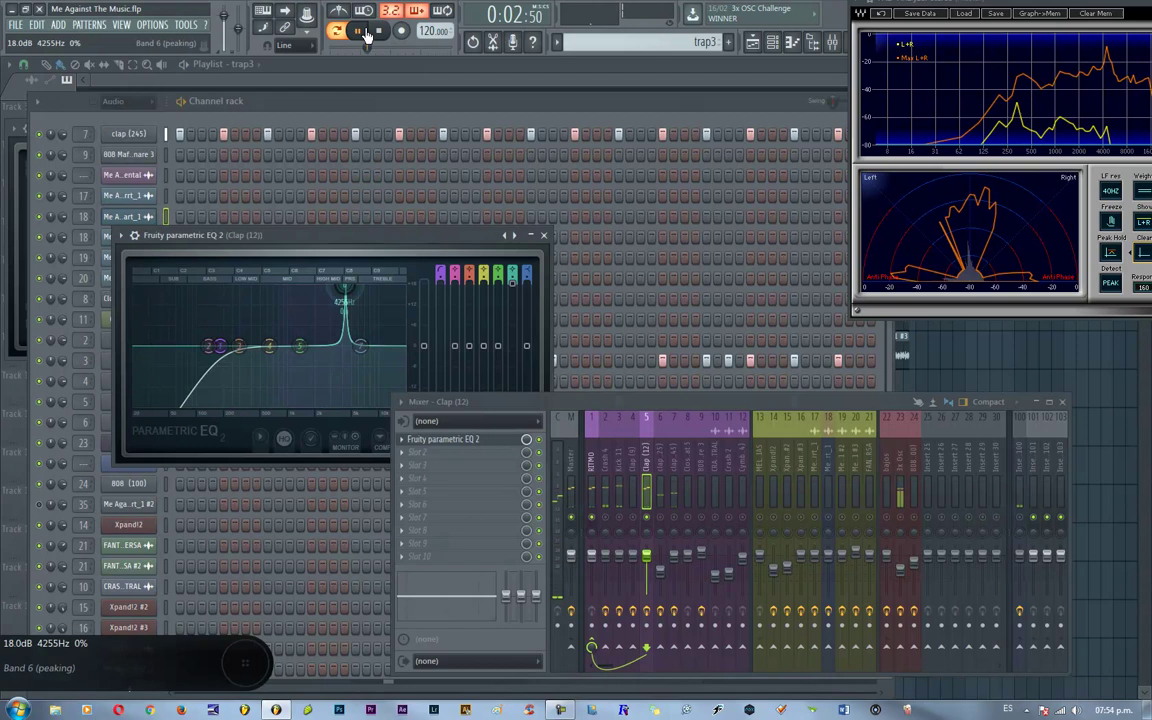
# - EQ the Xpandl2 track with low-cut and high-cut bands in Fruity Parametric EQ 2
pyautogui.press('F1')
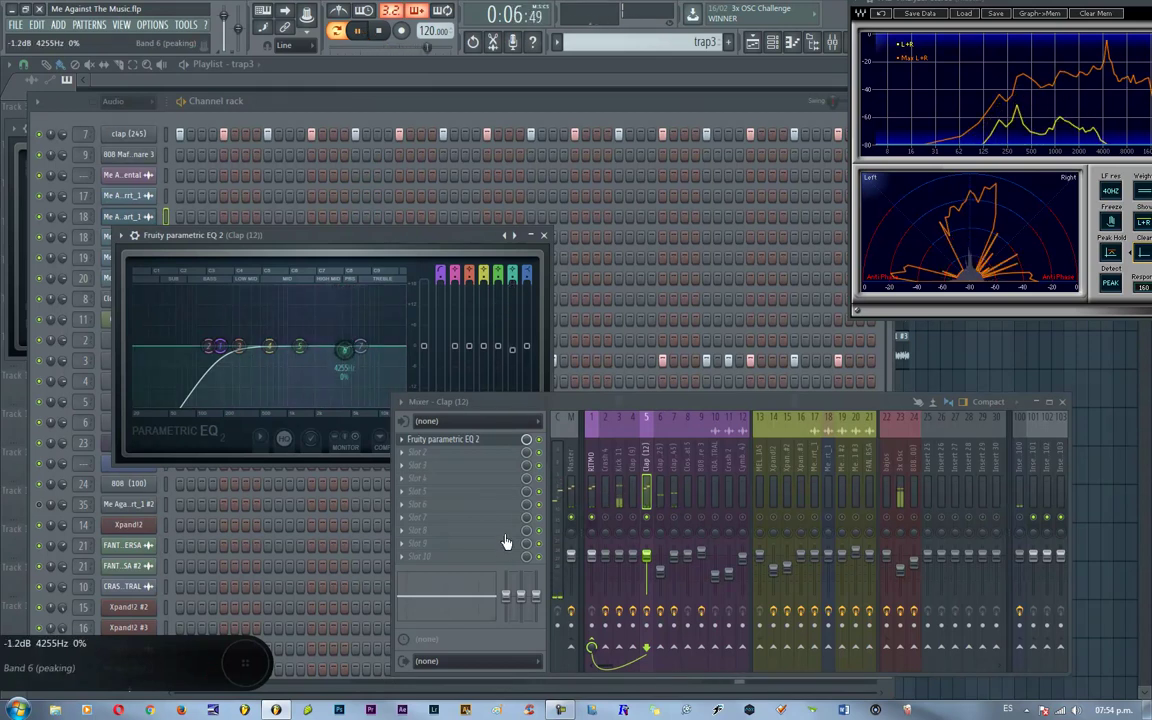
pyautogui.click(534, 451)
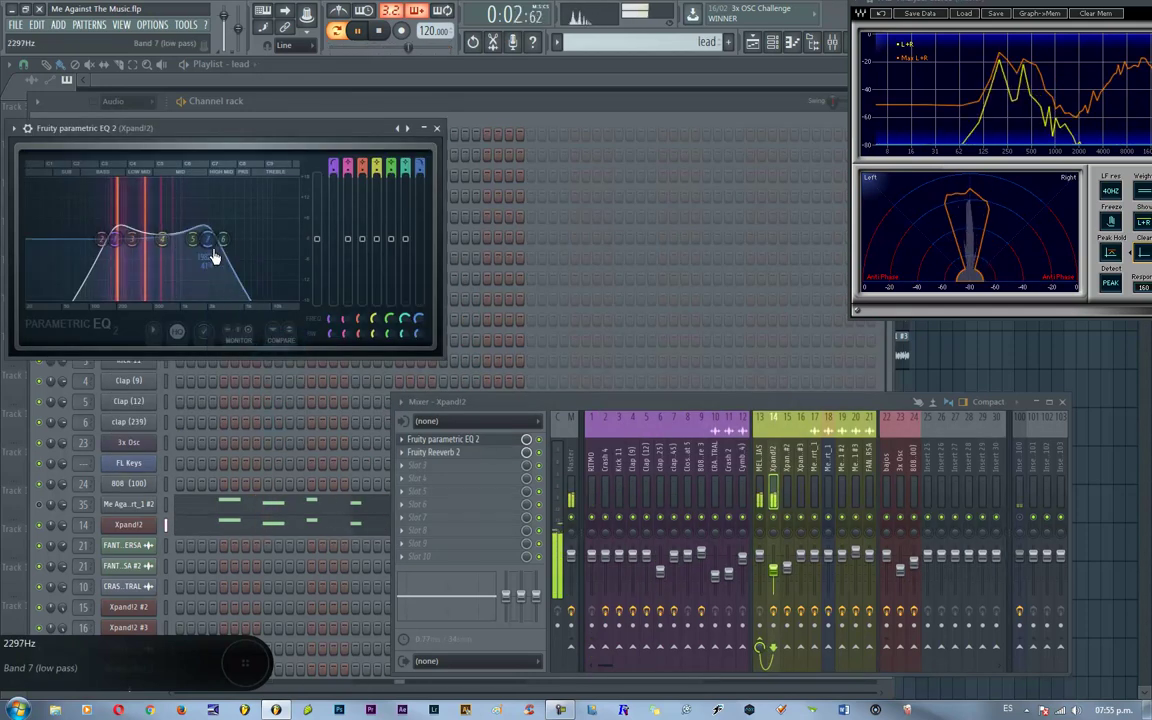
pyautogui.click(933, 486)
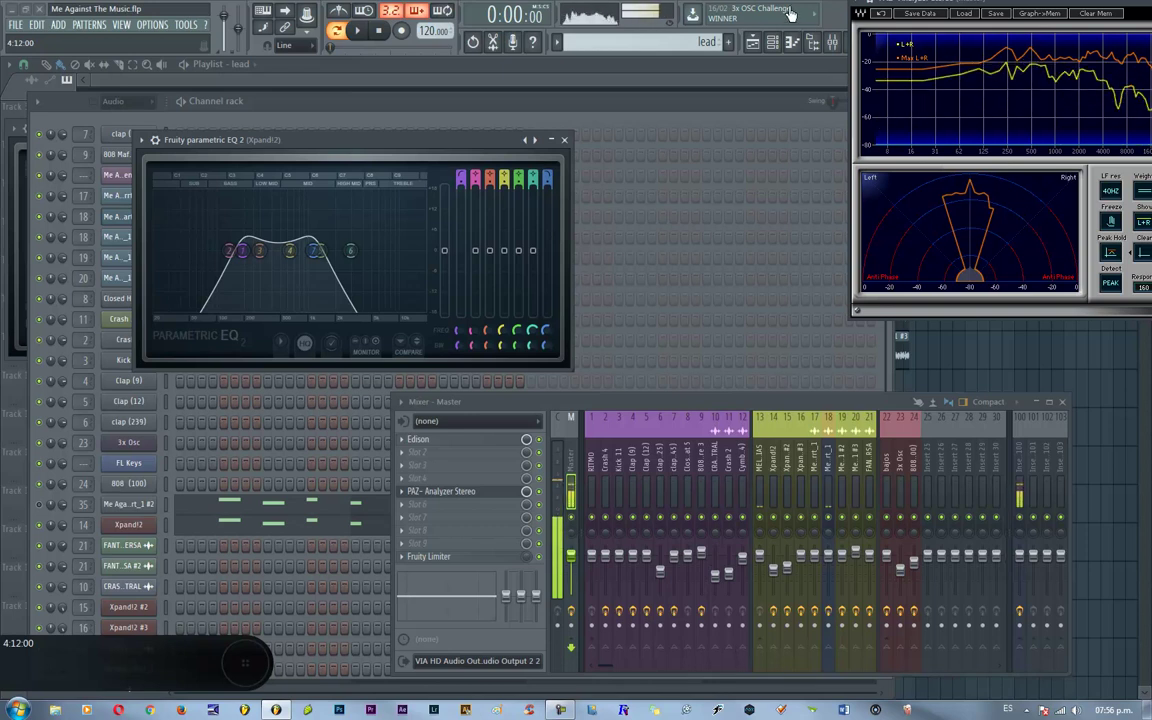
# - Band-limit 808 Mafia - Snare 3 with a matching low- and high-cut parametric EQ
pyautogui.press('F1')
pyautogui.click(646, 50)
pyautogui.press('F1')
pyautogui.click(706, 56)
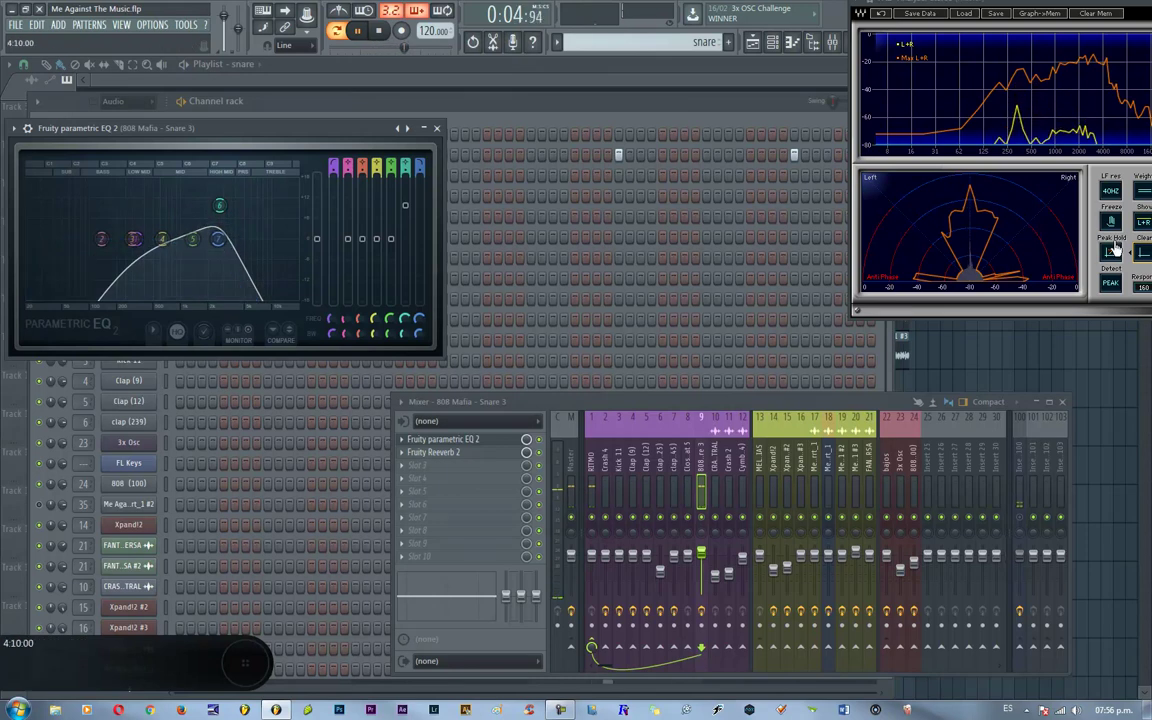
pyautogui.press('F1')
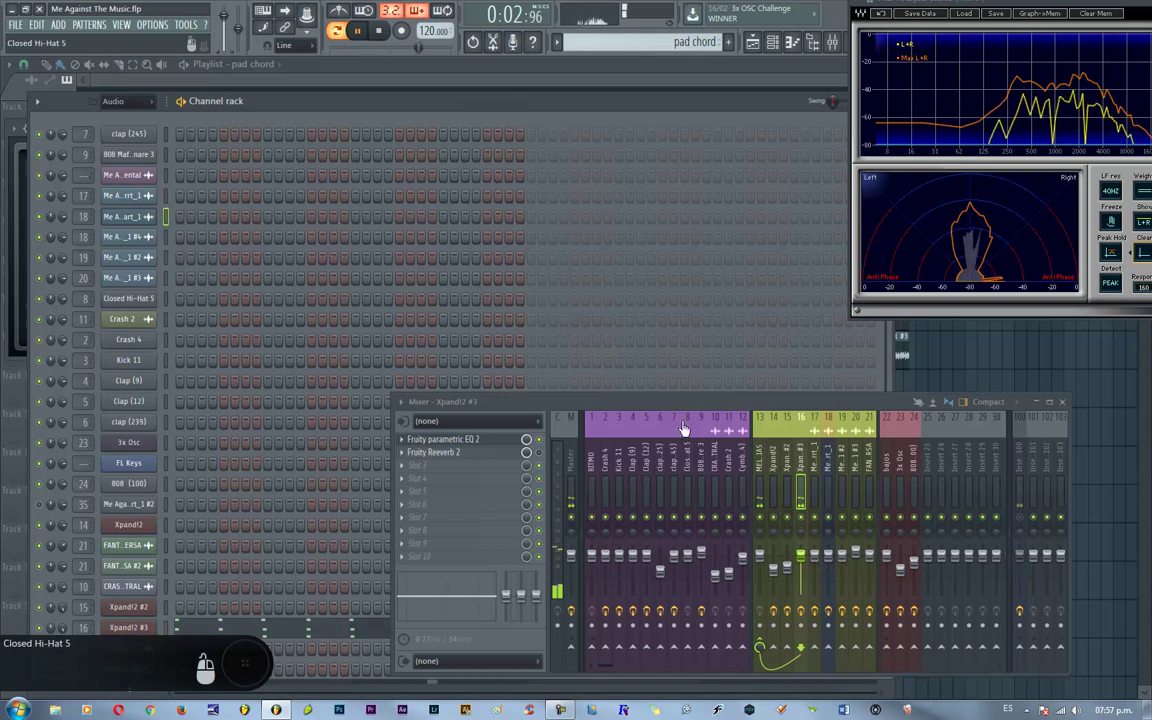
# - Give the instrumental Part_1 #3 track a low cut and a rising high end in its parametric EQ
pyautogui.press('F1')
pyautogui.moveTo(383, 328); pyautogui.dragTo(497, 348)
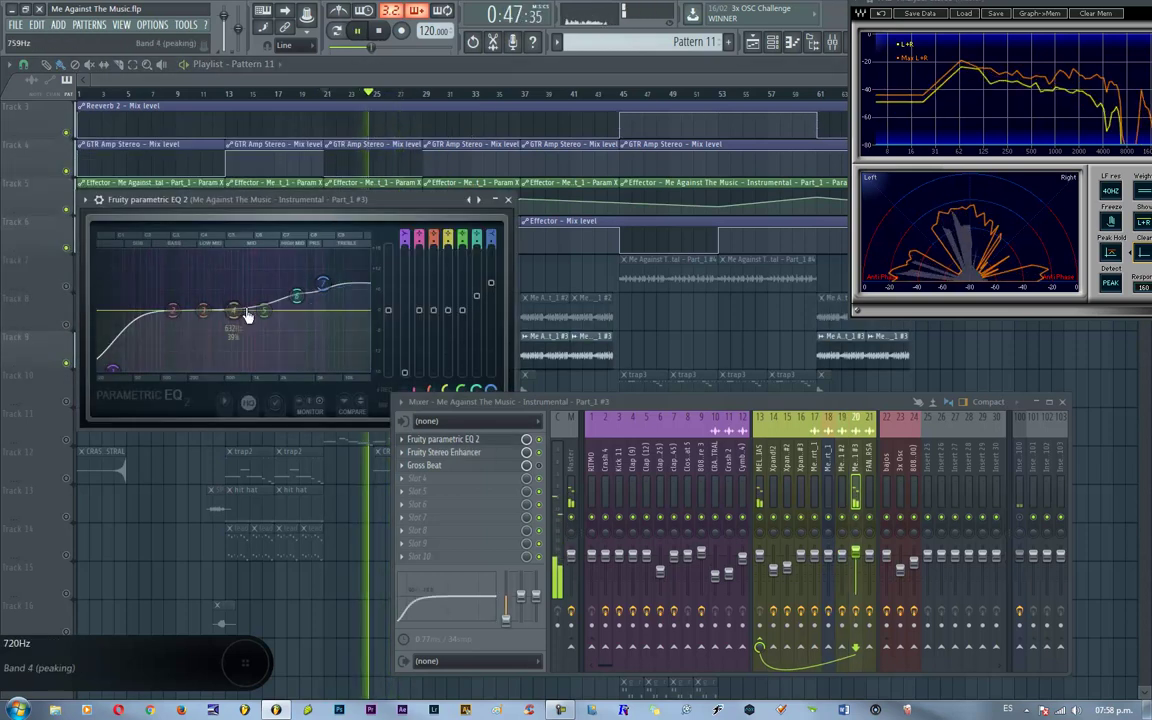
pyautogui.moveTo(509, 326); pyautogui.dragTo(632, 319)
pyautogui.press('F1')
pyautogui.click(637, 51)
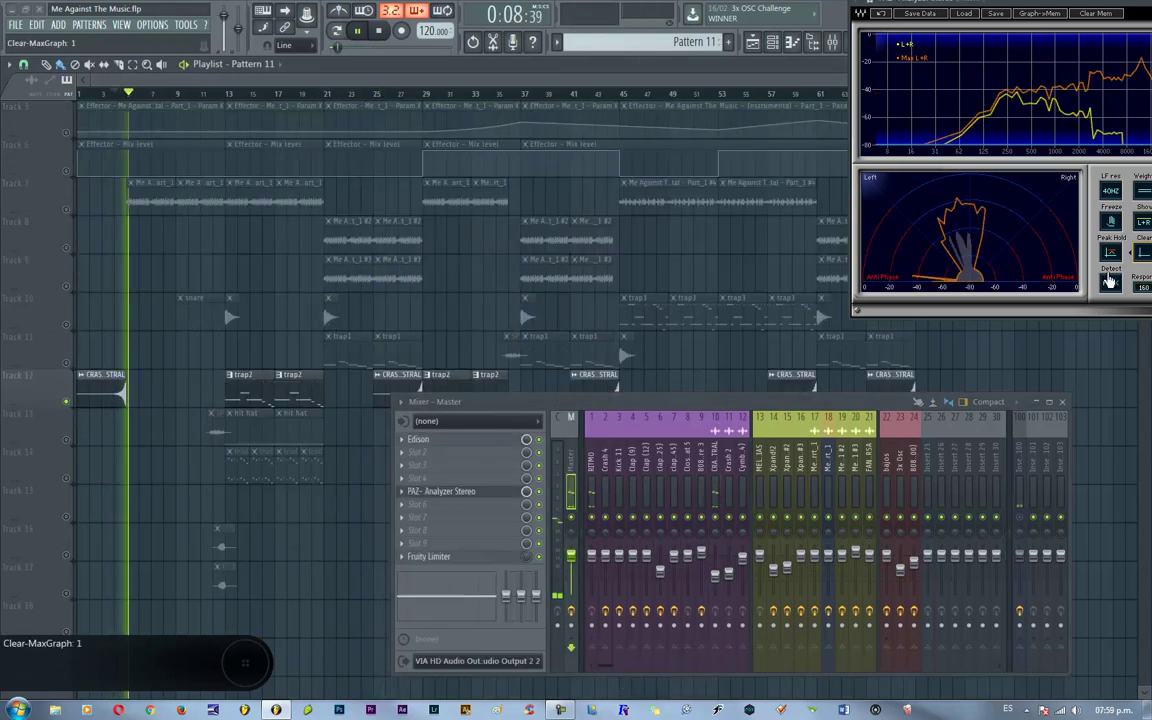
# - Select the Master insert and switch the mixer from Compact to the extended layout with stereo separation and EQ knobs
pyautogui.click(670, 440)
pyautogui.moveTo(461, 628); pyautogui.dragTo(621, 531)
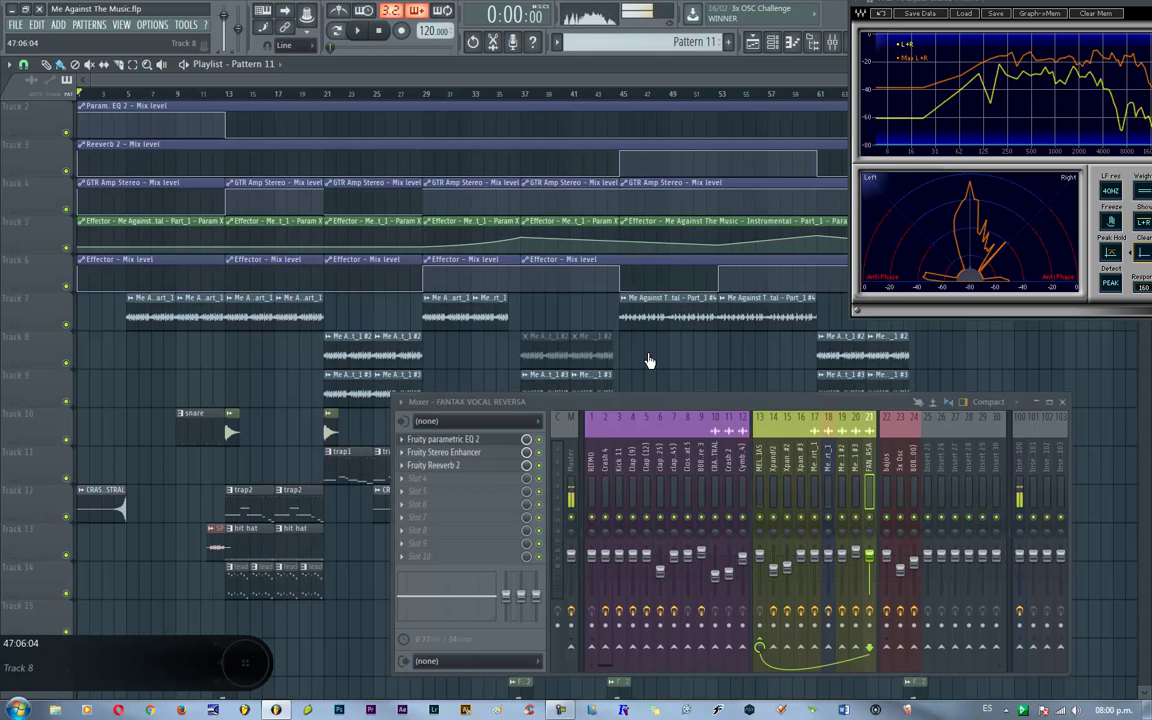
pyautogui.moveTo(781, 610); pyautogui.dragTo(832, 535)
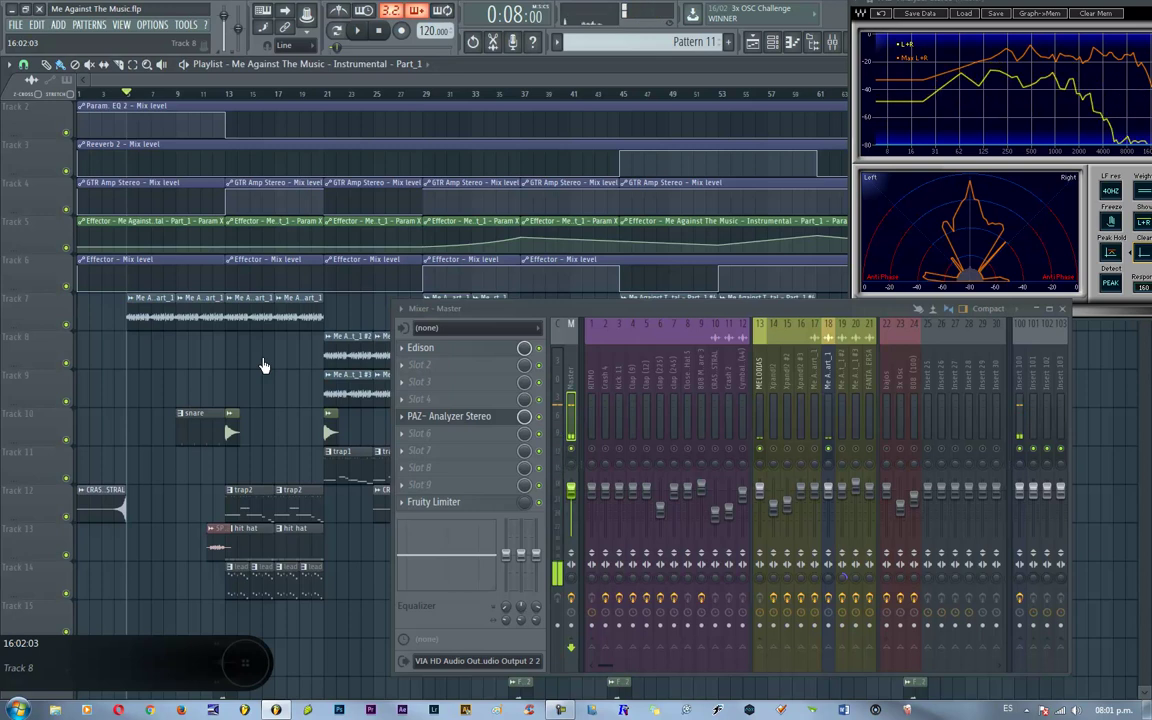
pyautogui.moveTo(482, 429); pyautogui.dragTo(652, 548)
pyautogui.click(561, 578)
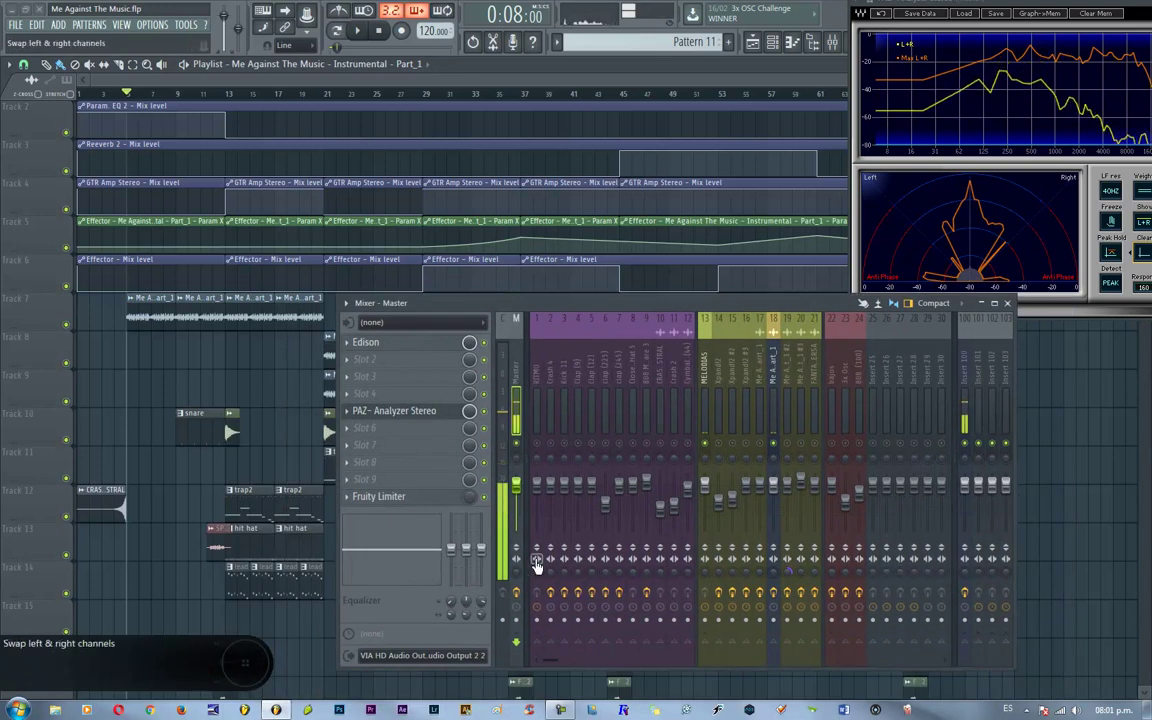
pyautogui.click(514, 580)
pyautogui.click(512, 579)
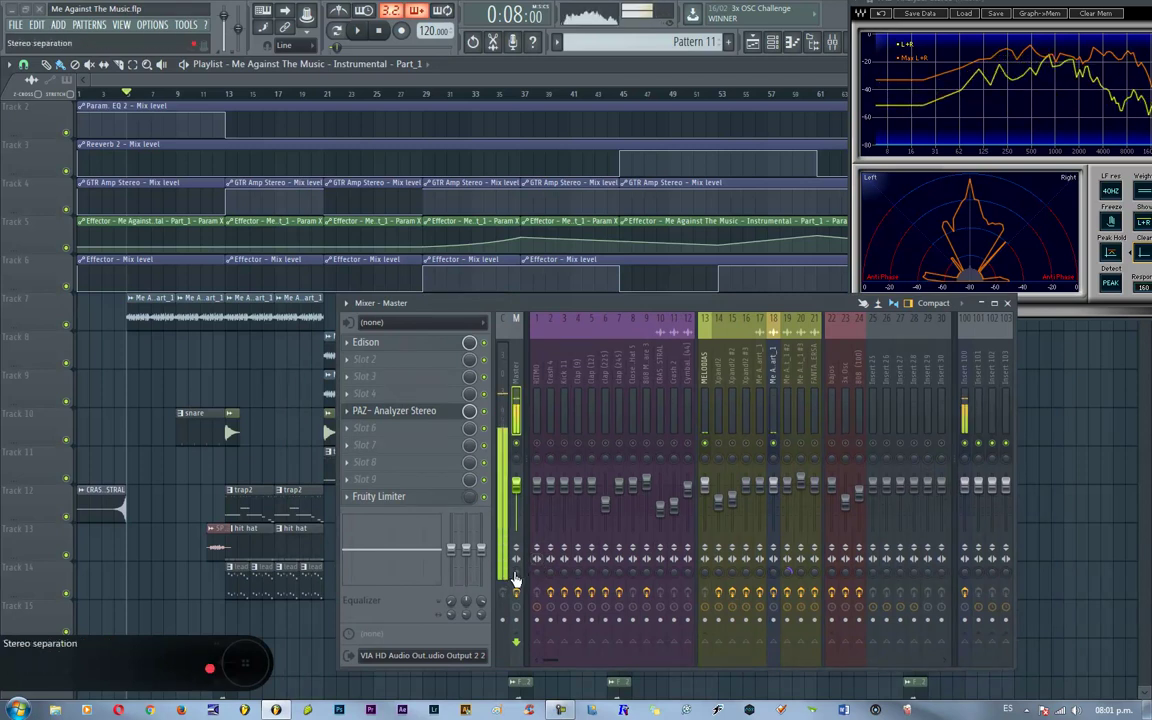
pyautogui.moveTo(511, 359); pyautogui.dragTo(524, 408)
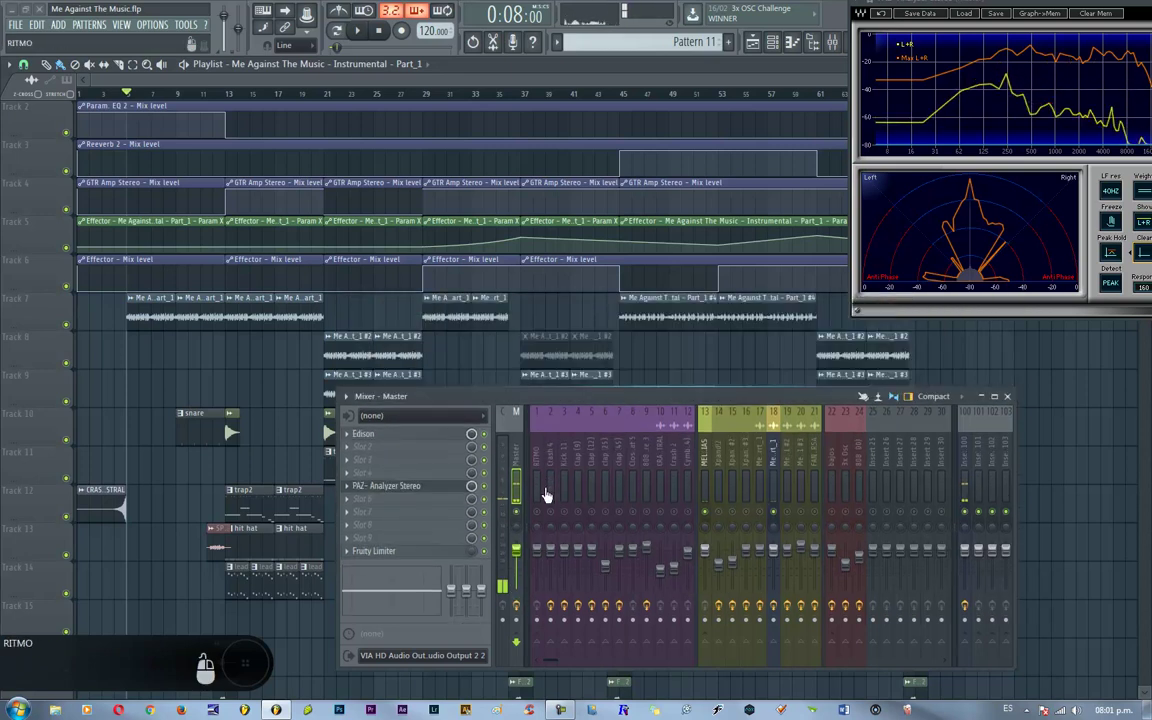
pyautogui.moveTo(549, 439); pyautogui.dragTo(593, 388)
pyautogui.press('Return')
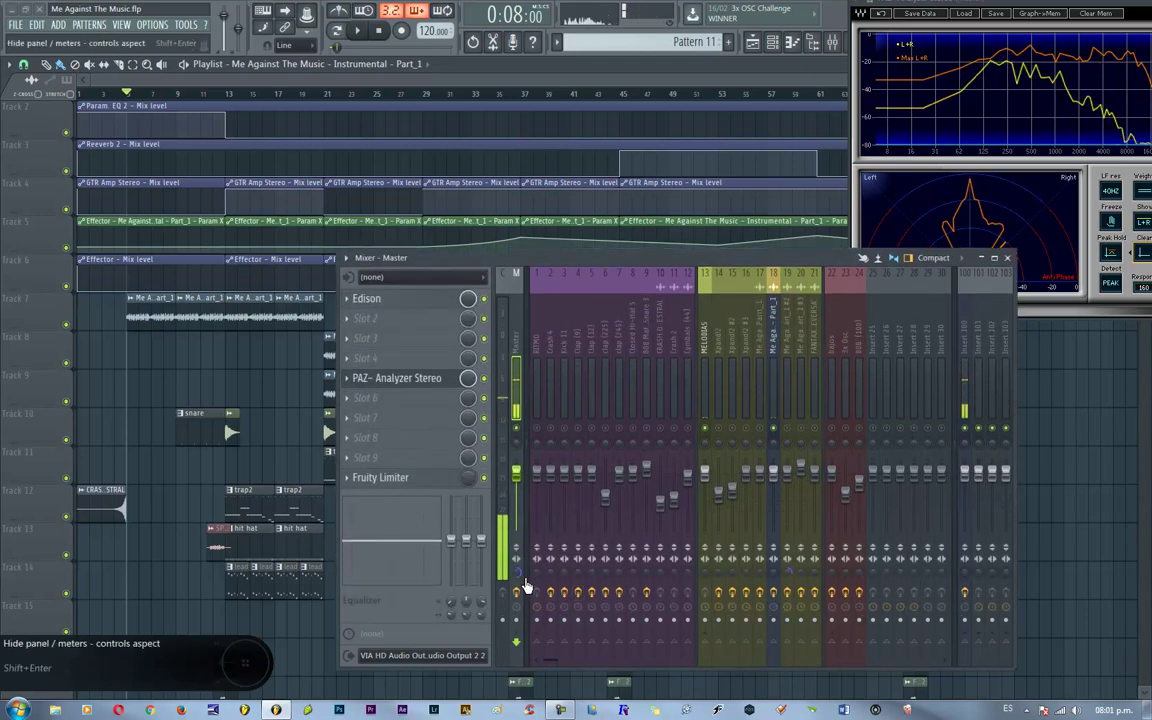
pyautogui.moveTo(550, 547); pyautogui.dragTo(562, 513)
pyautogui.moveTo(556, 544); pyautogui.dragTo(551, 571)
pyautogui.click(515, 585)
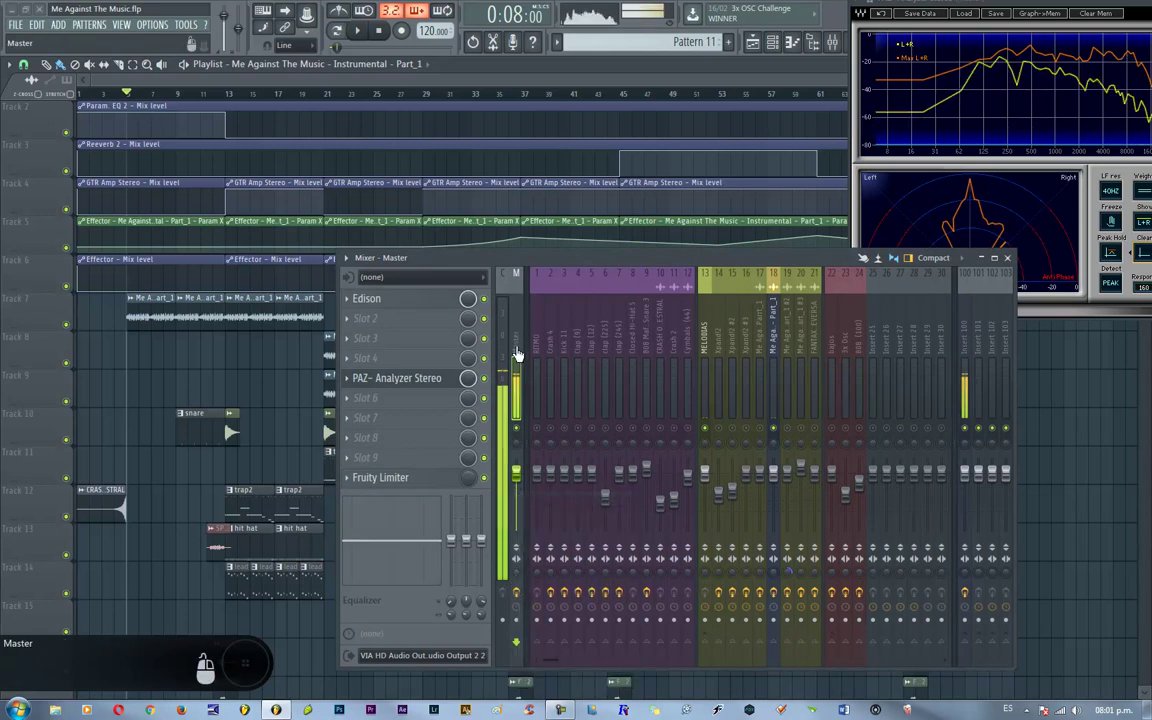
pyautogui.click(586, 381)
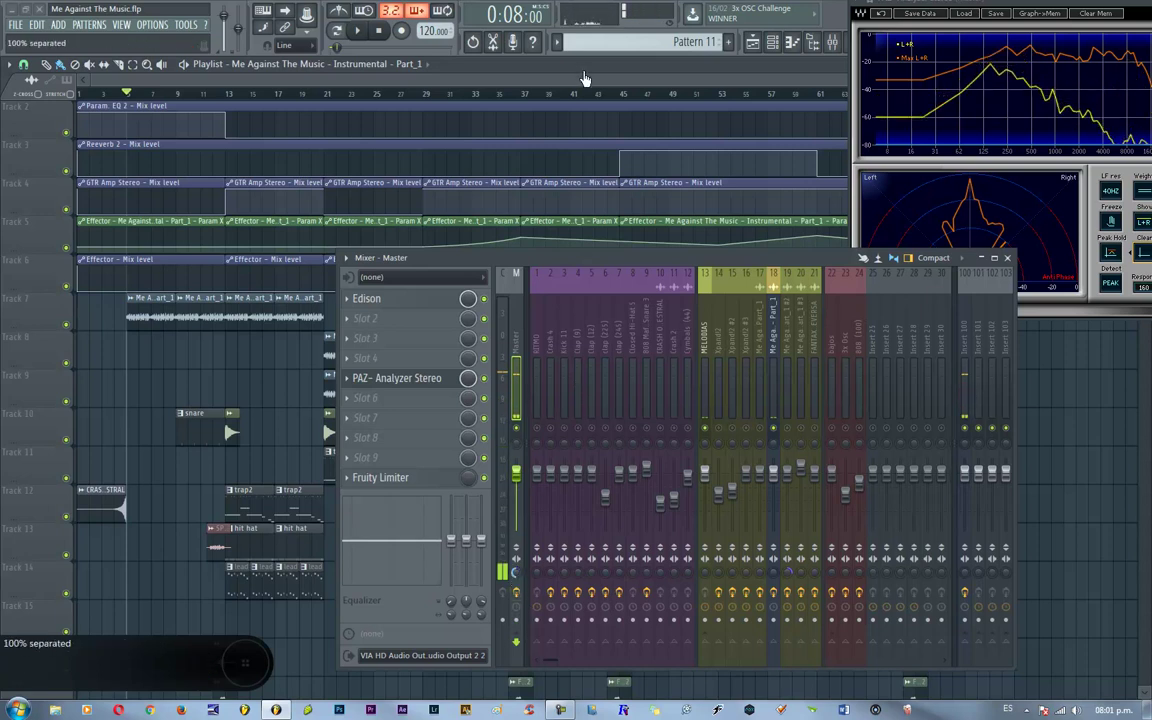
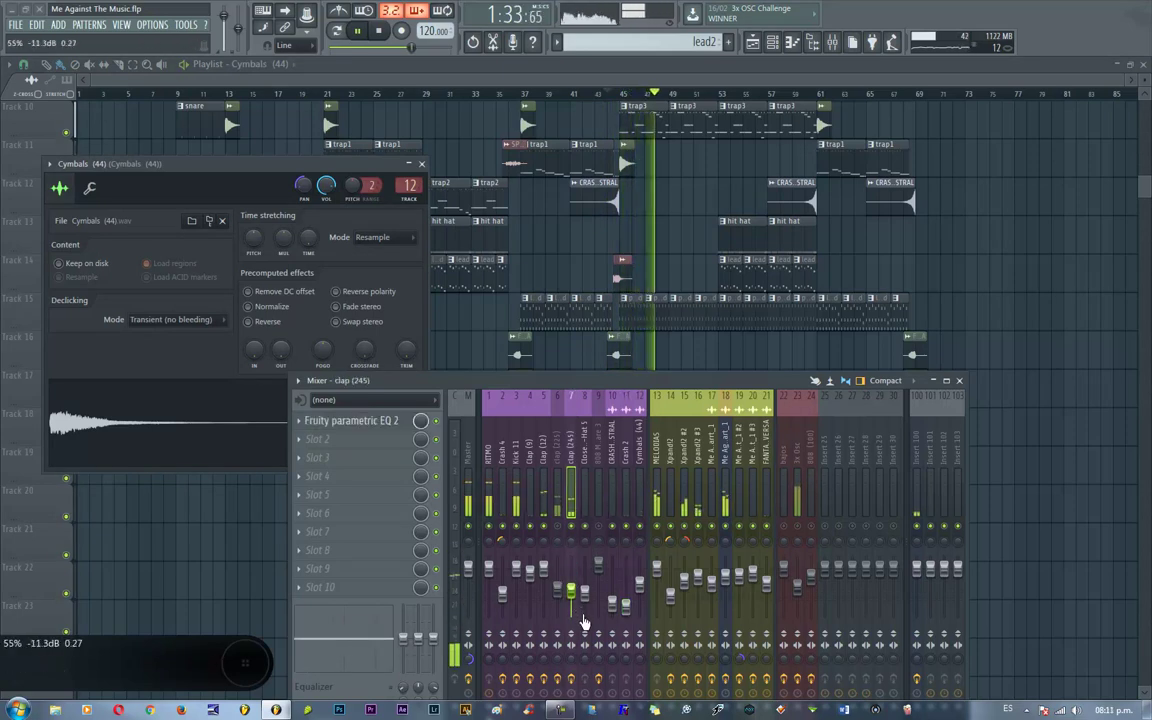
# - Load Fruity Reeverb 2 in clap (225) slot 2, lower the clap's volume and set the ER and WET levels
pyautogui.click(352, 472)
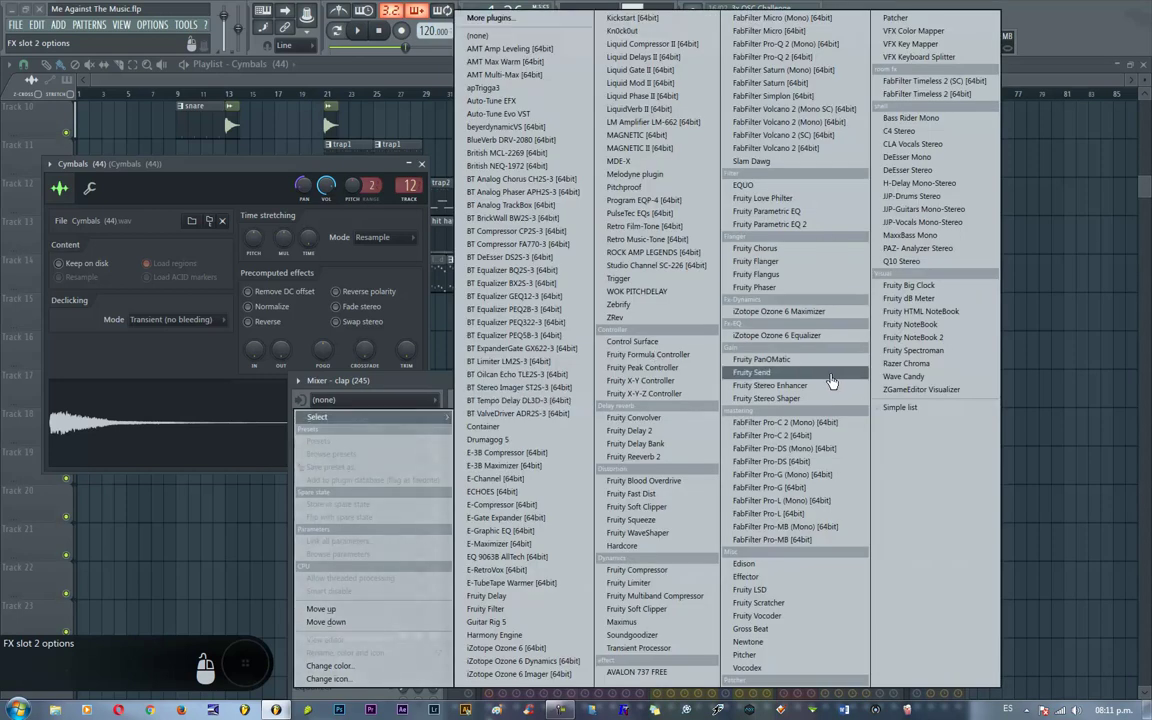
pyautogui.rightClick(269, 161)
pyautogui.moveTo(599, 590); pyautogui.dragTo(574, 591)
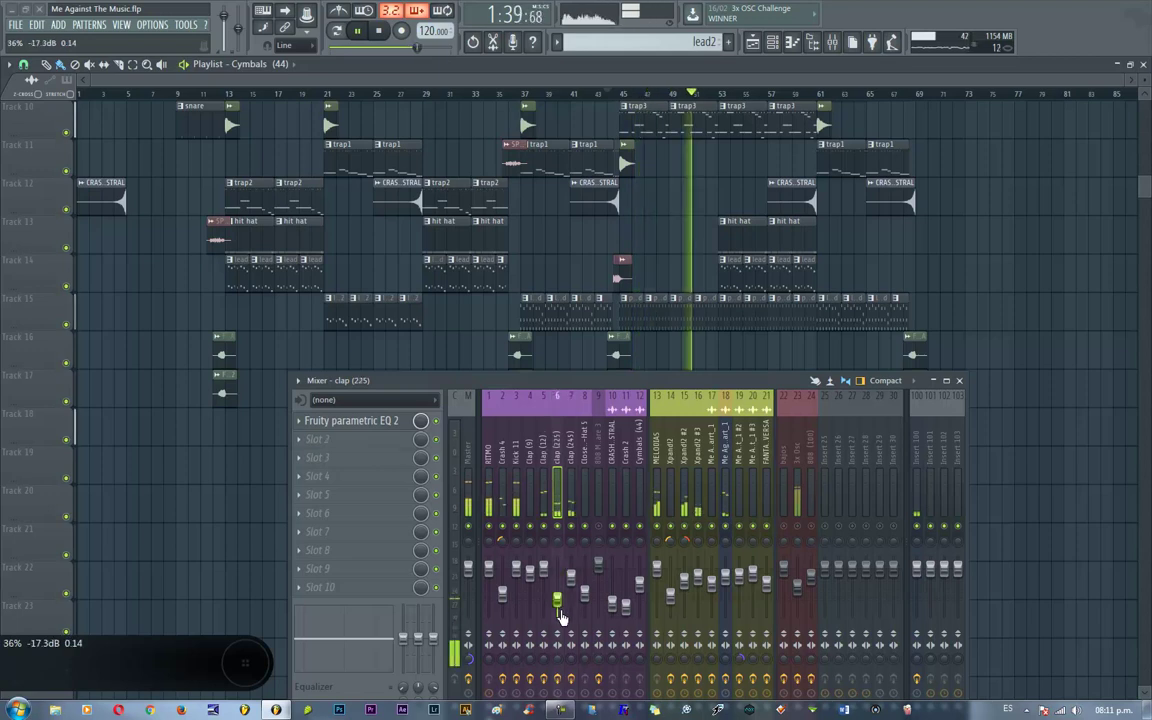
pyautogui.moveTo(477, 510); pyautogui.dragTo(344, 458)
pyautogui.moveTo(581, 374); pyautogui.dragTo(663, 463)
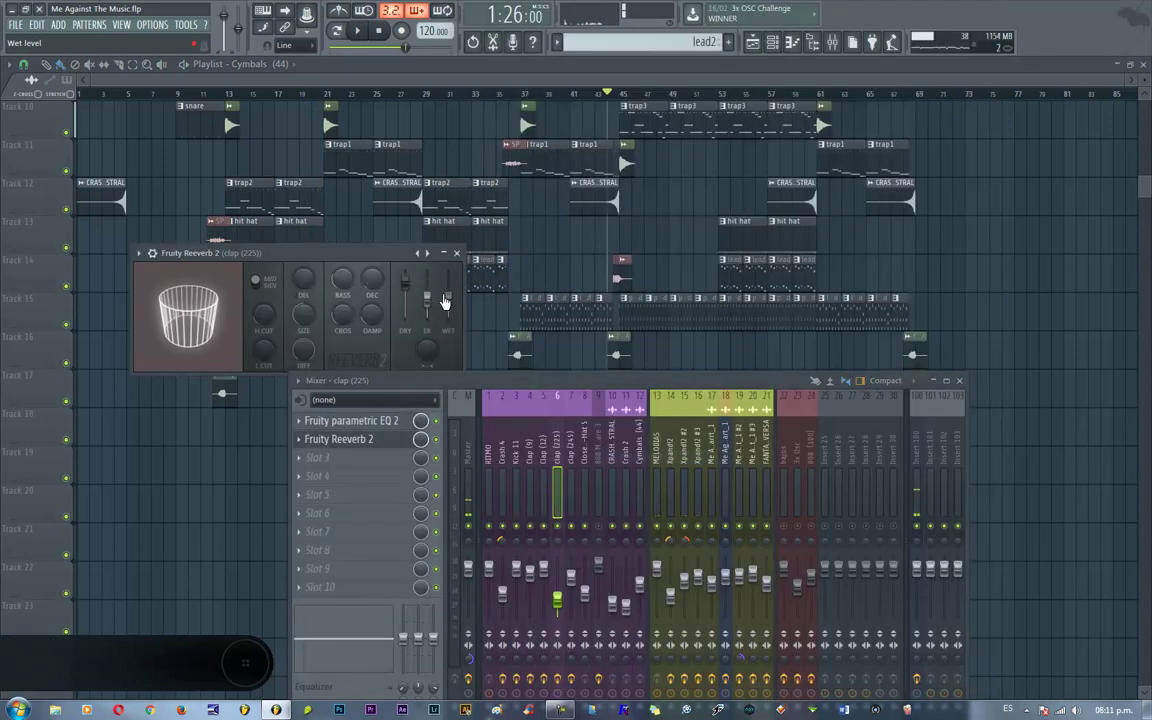
# - Paint a pattern clip onto Track 18 covering bars 45 to 53 with the brush
pyautogui.click(545, 542)
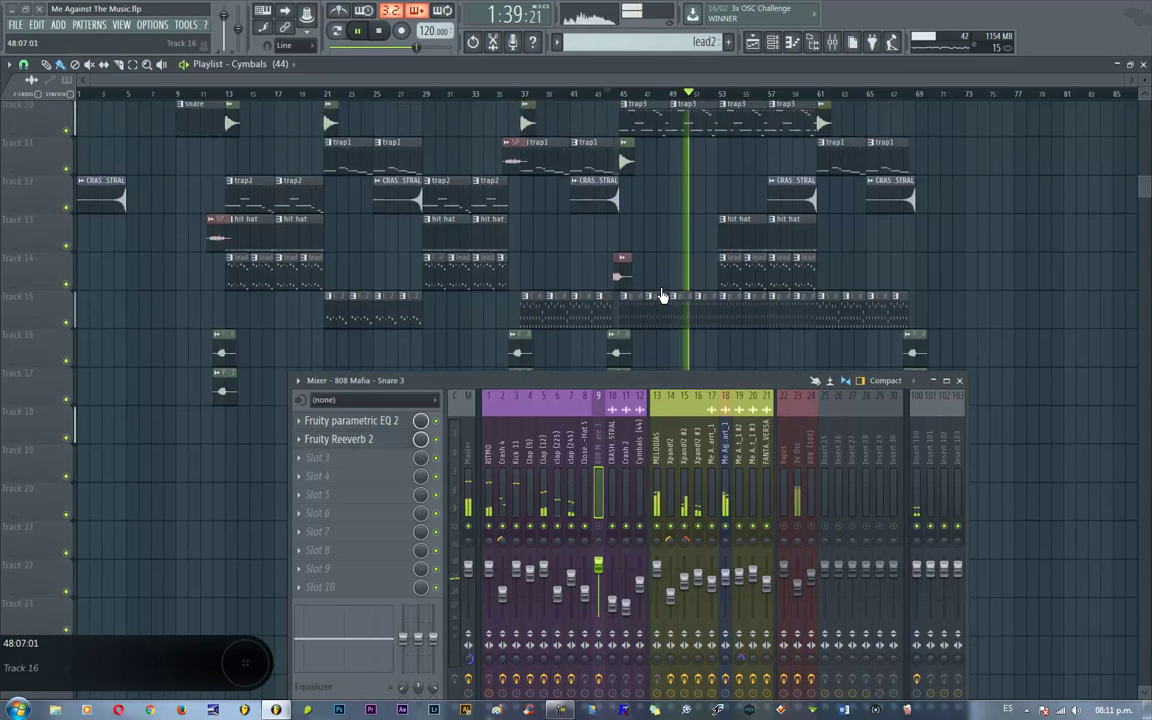
pyautogui.moveTo(361, 440); pyautogui.dragTo(478, 445)
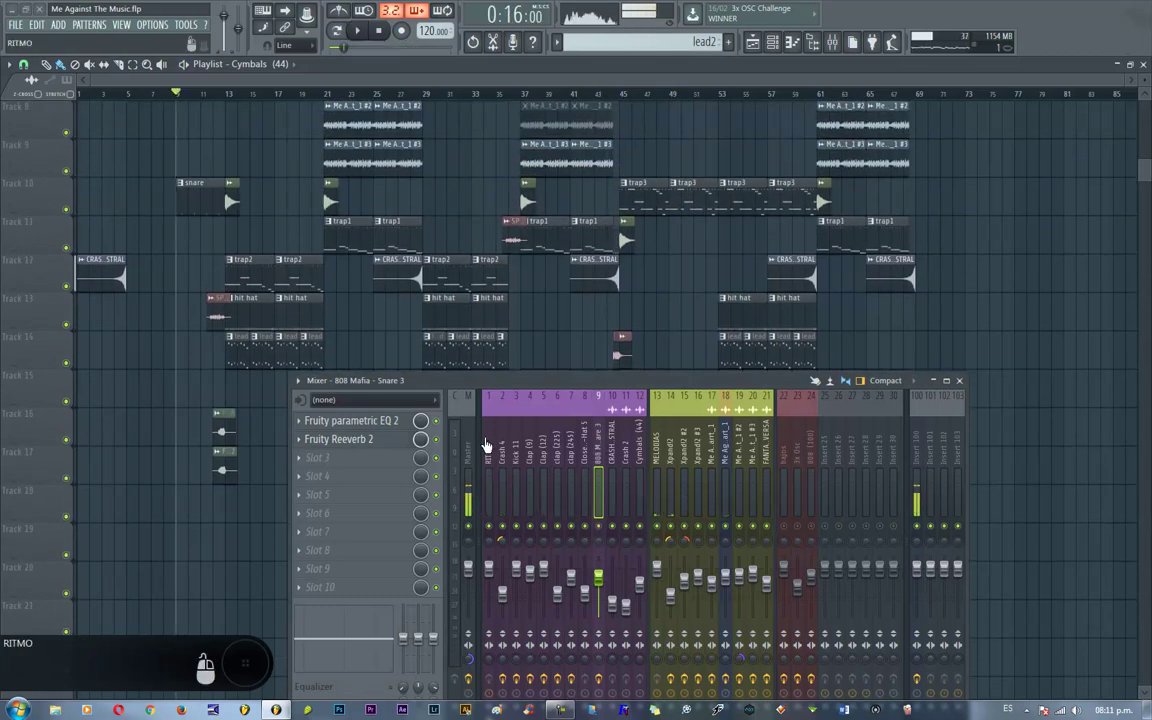
pyautogui.moveTo(476, 669); pyautogui.dragTo(496, 505)
pyautogui.moveTo(315, 501); pyautogui.dragTo(221, 484)
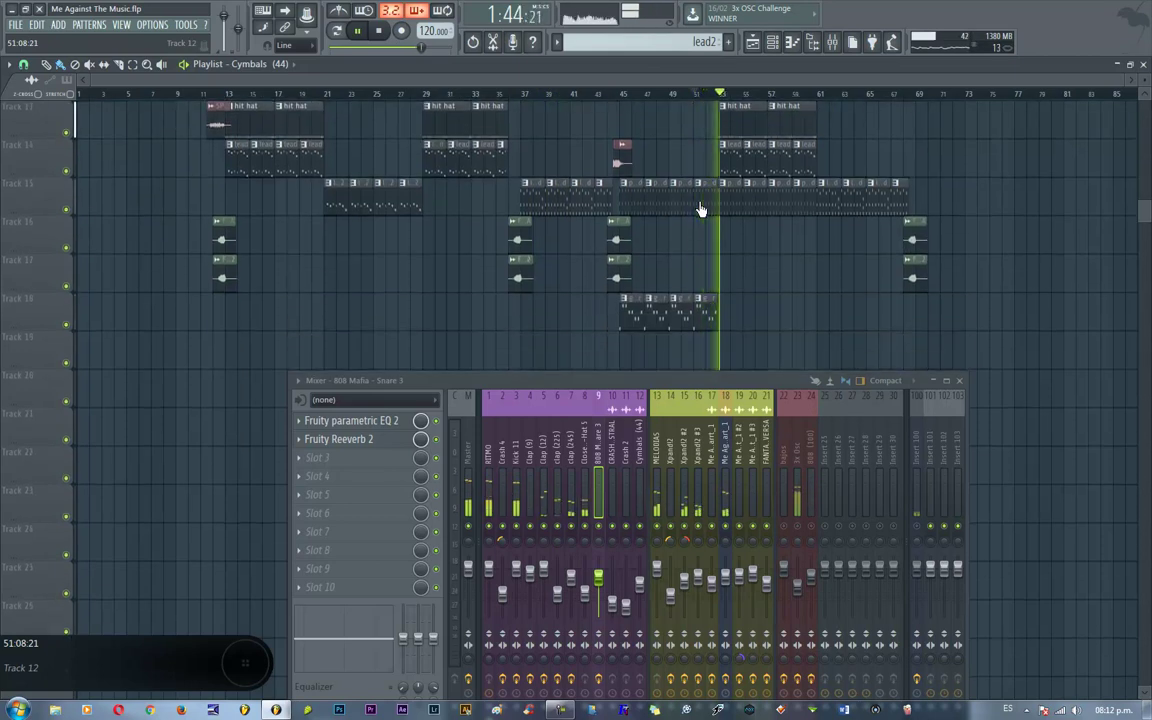
# - Bring up clap (245) in the Piano roll and select the 3x Osc insert with its MaxxBass Mono slot
pyautogui.scroll(3)
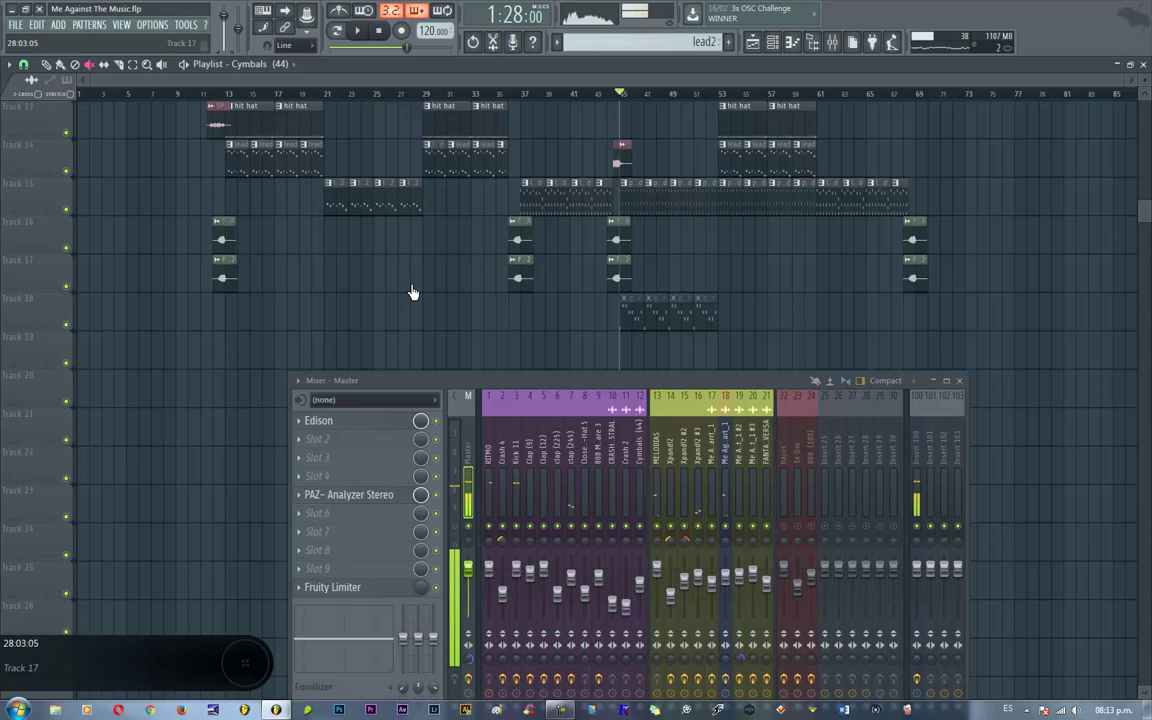
pyautogui.moveTo(690, 420); pyautogui.dragTo(778, 553)
# - Send Kick 11 into the bajos insert as sidechain and reveal the bajos Fruity Limiter in COMP mode
pyautogui.click(796, 522)
pyautogui.click(381, 432)
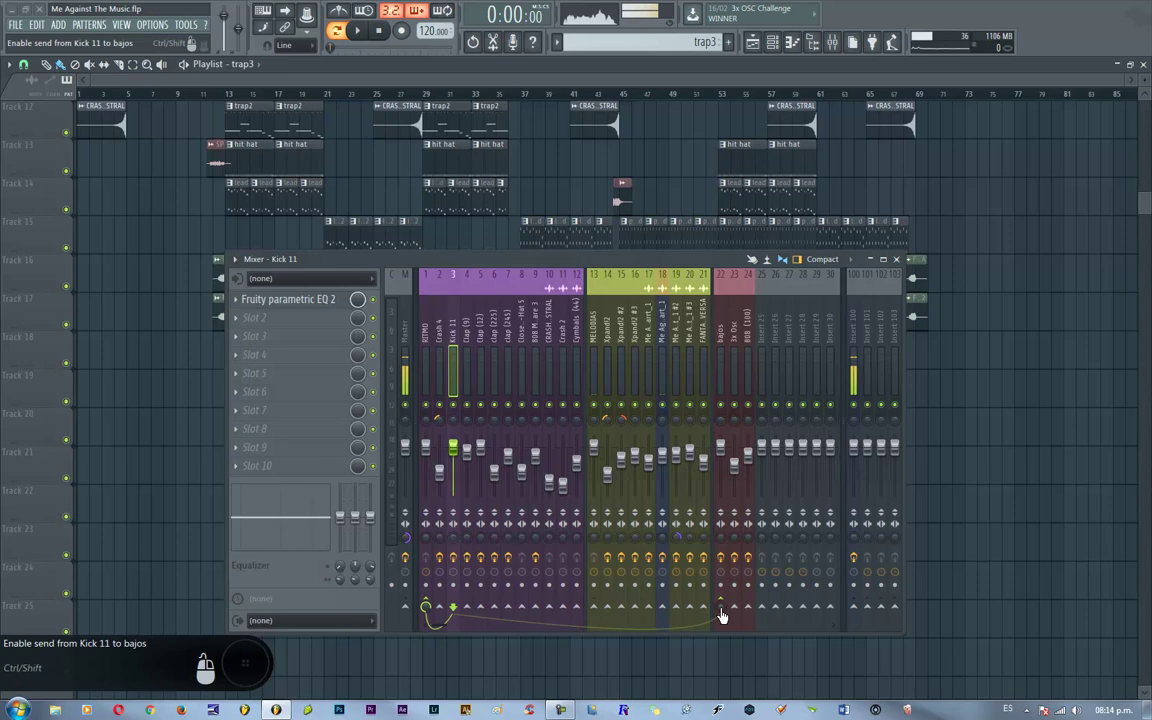
pyautogui.click(726, 611)
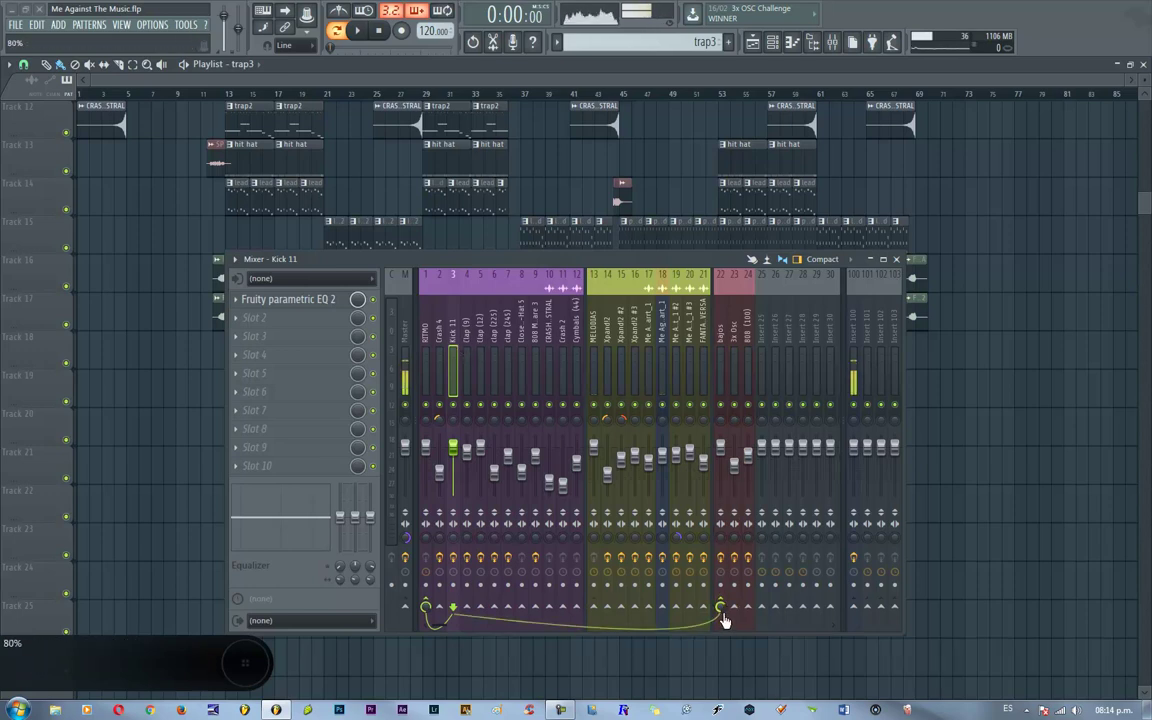
pyautogui.press('F1')
# - Load Fruity Limiter on the RITMO group in COMP mode and start playback
pyautogui.click(695, 292)
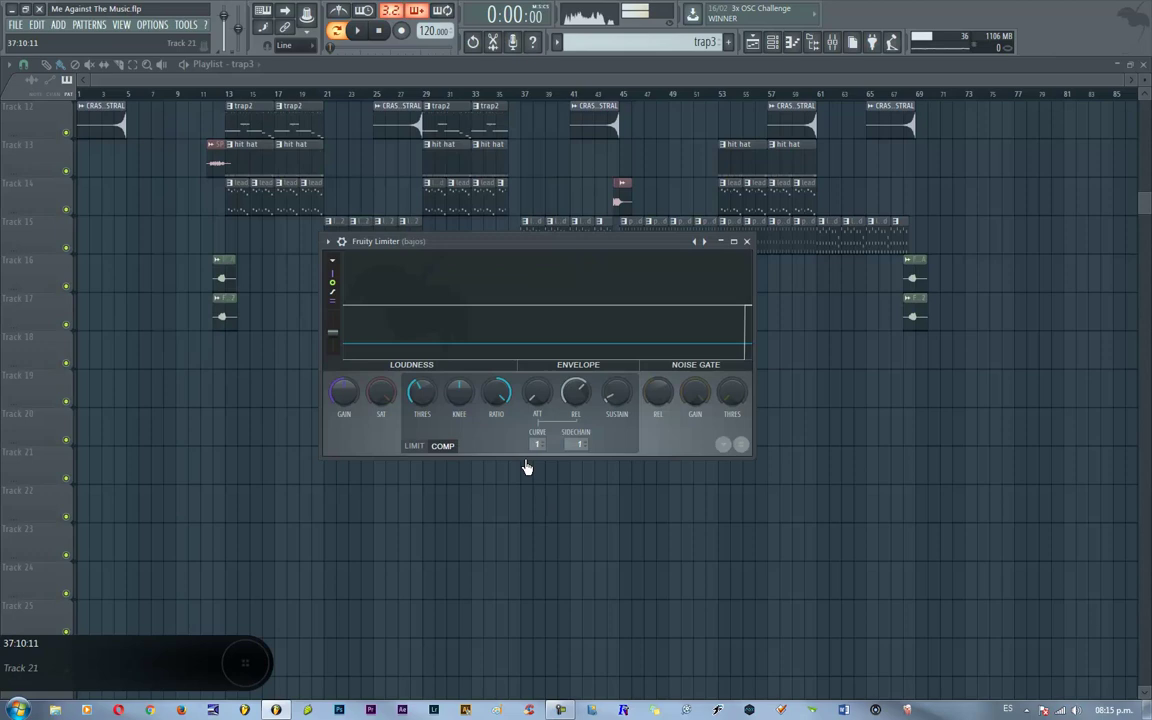
pyautogui.moveTo(532, 461); pyautogui.dragTo(568, 475)
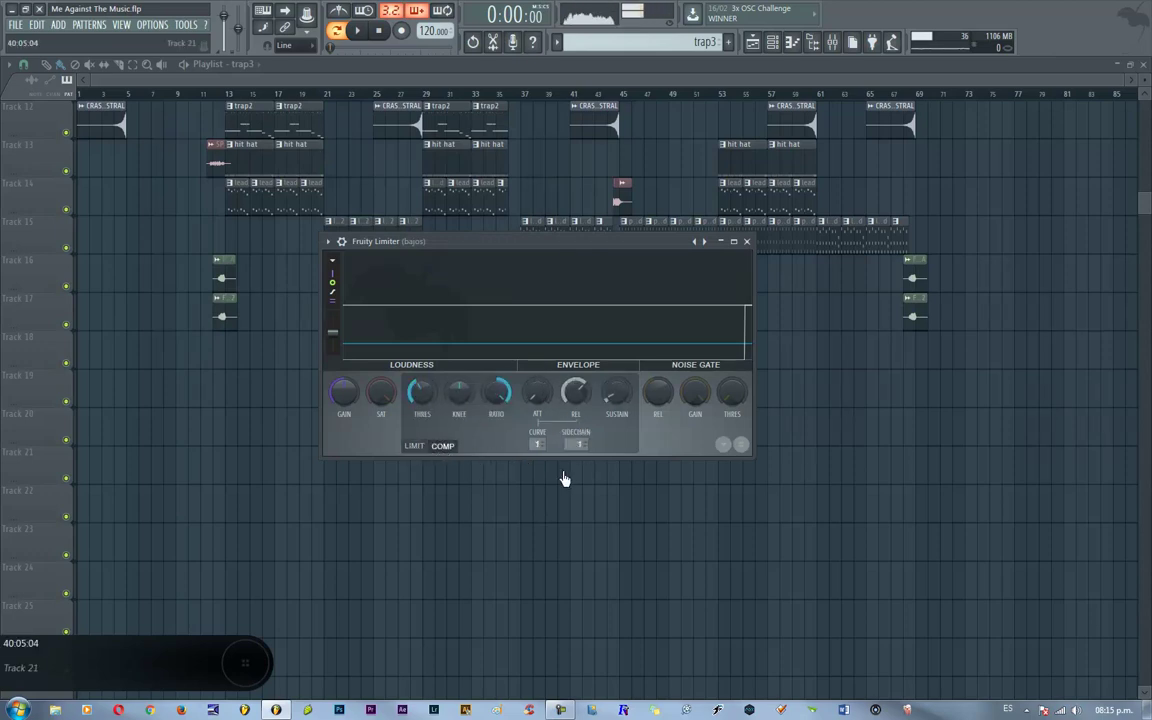
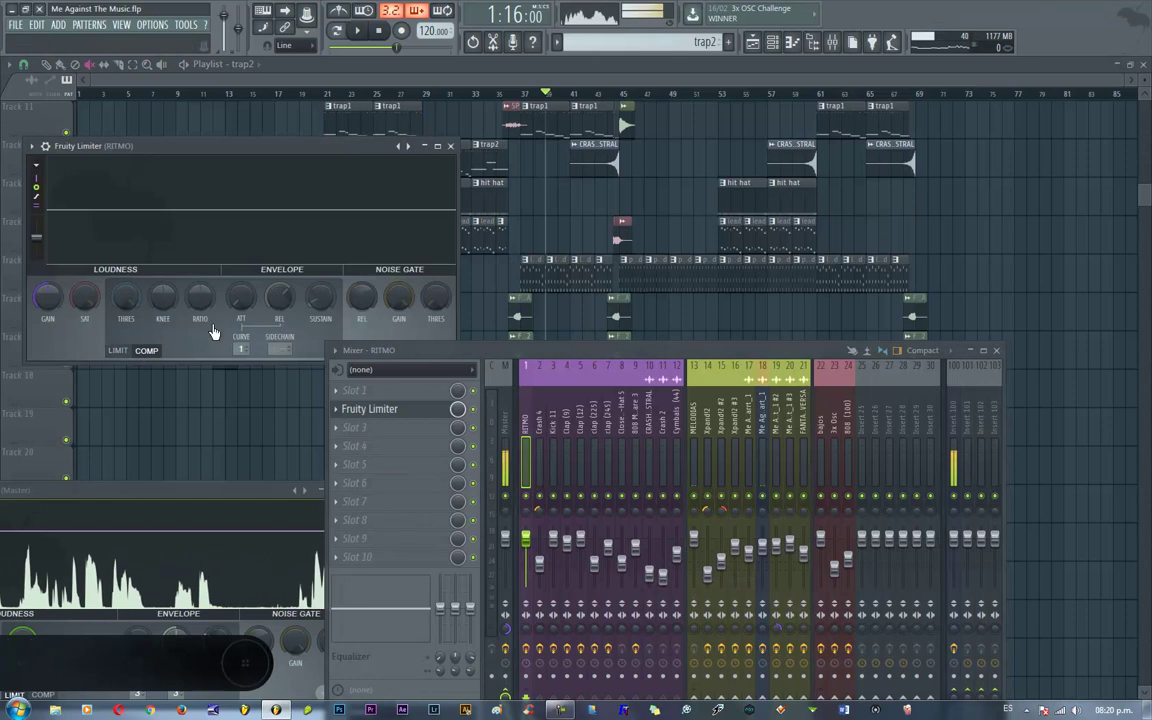
# - Adjust RITMO's compressor saturation, knee, ratio, attack and threshold, then view the LIMIT ceiling
pyautogui.moveTo(86, 325); pyautogui.dragTo(132, 339)
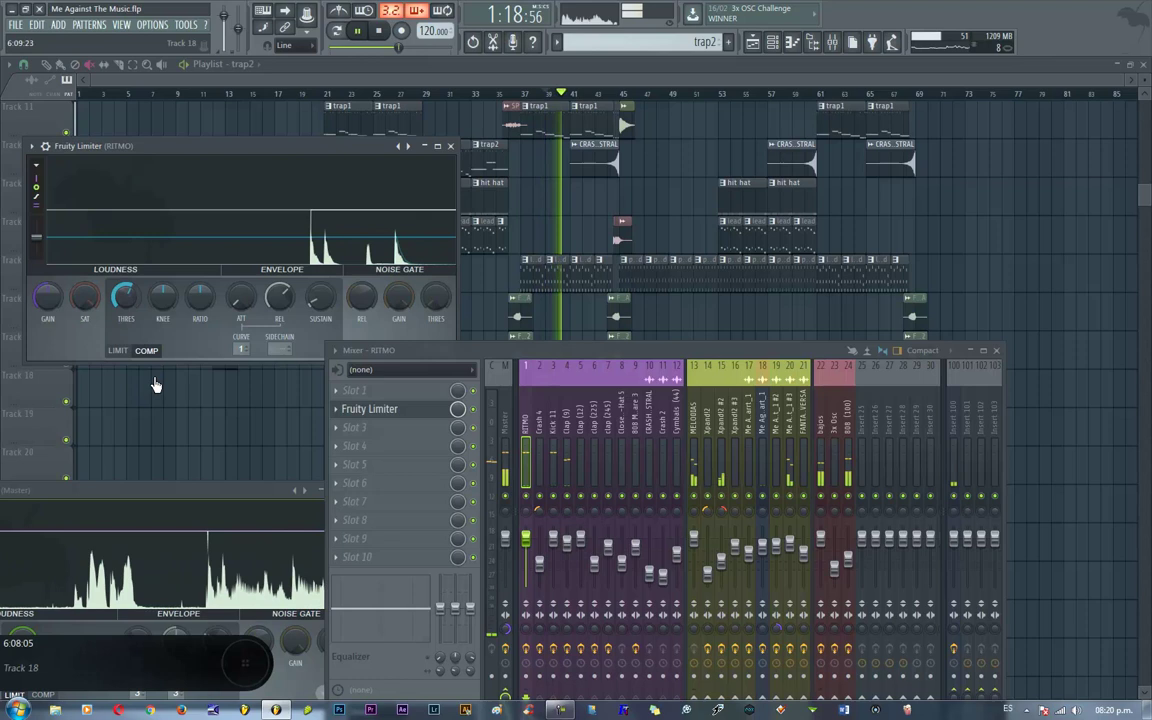
pyautogui.click(195, 313)
pyautogui.click(169, 306)
pyautogui.moveTo(203, 303); pyautogui.dragTo(249, 275)
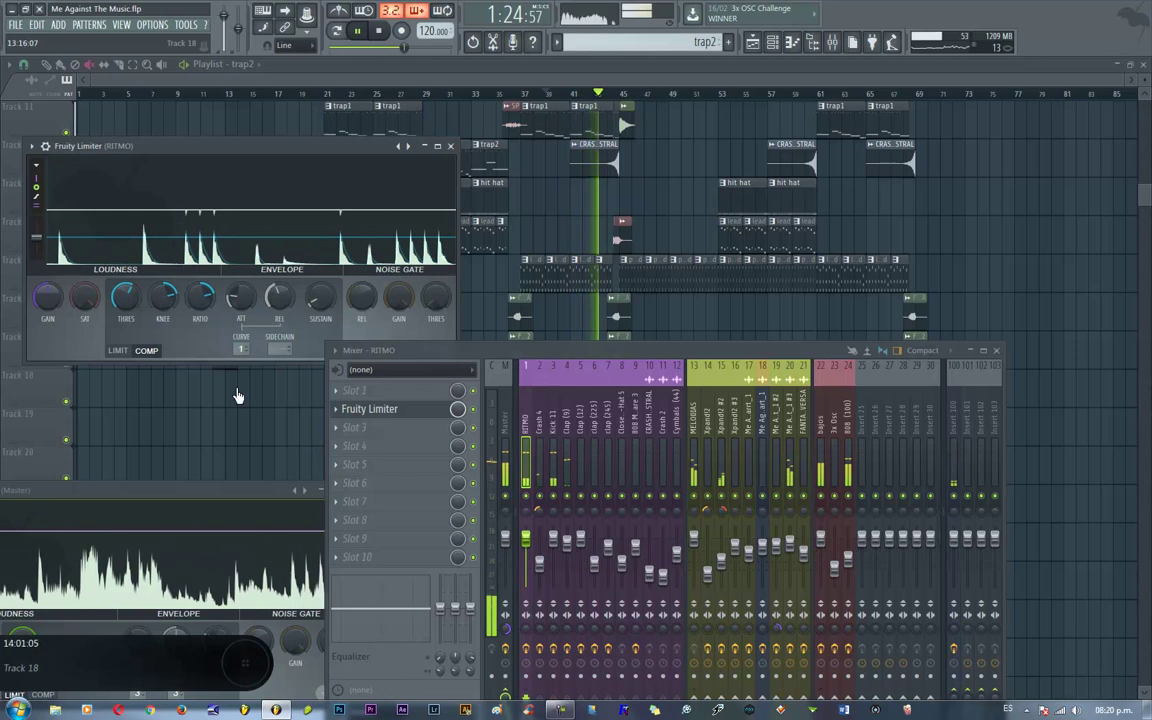
pyautogui.click(239, 329)
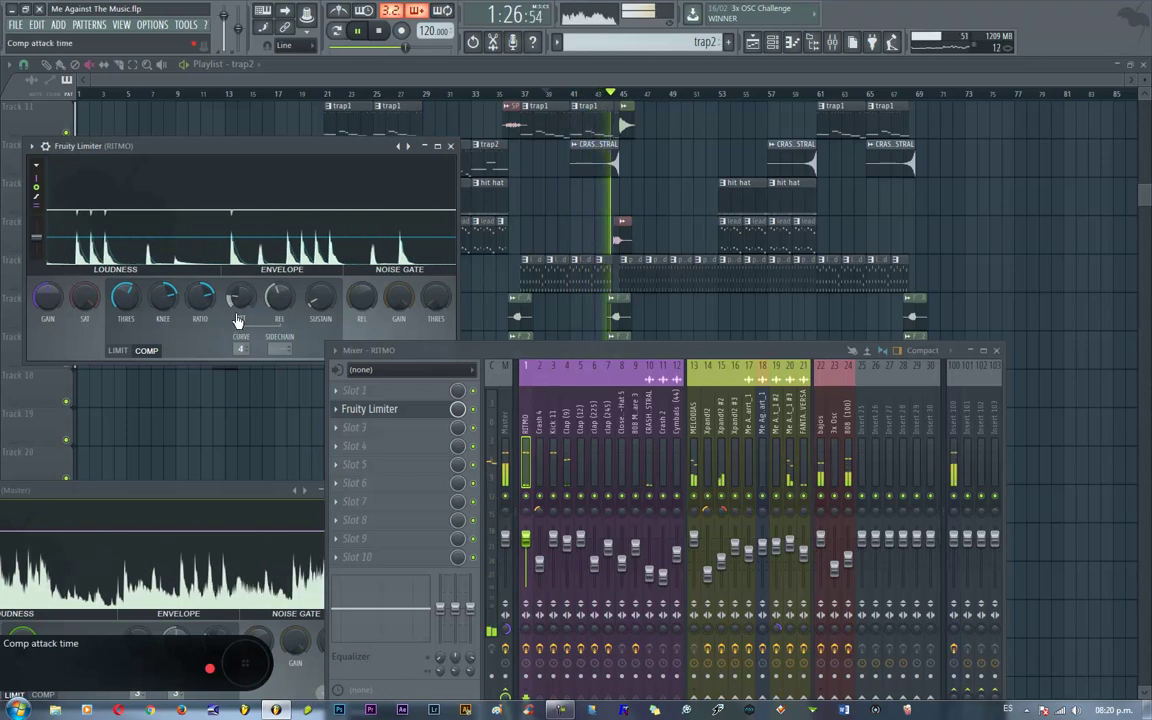
pyautogui.click(137, 308)
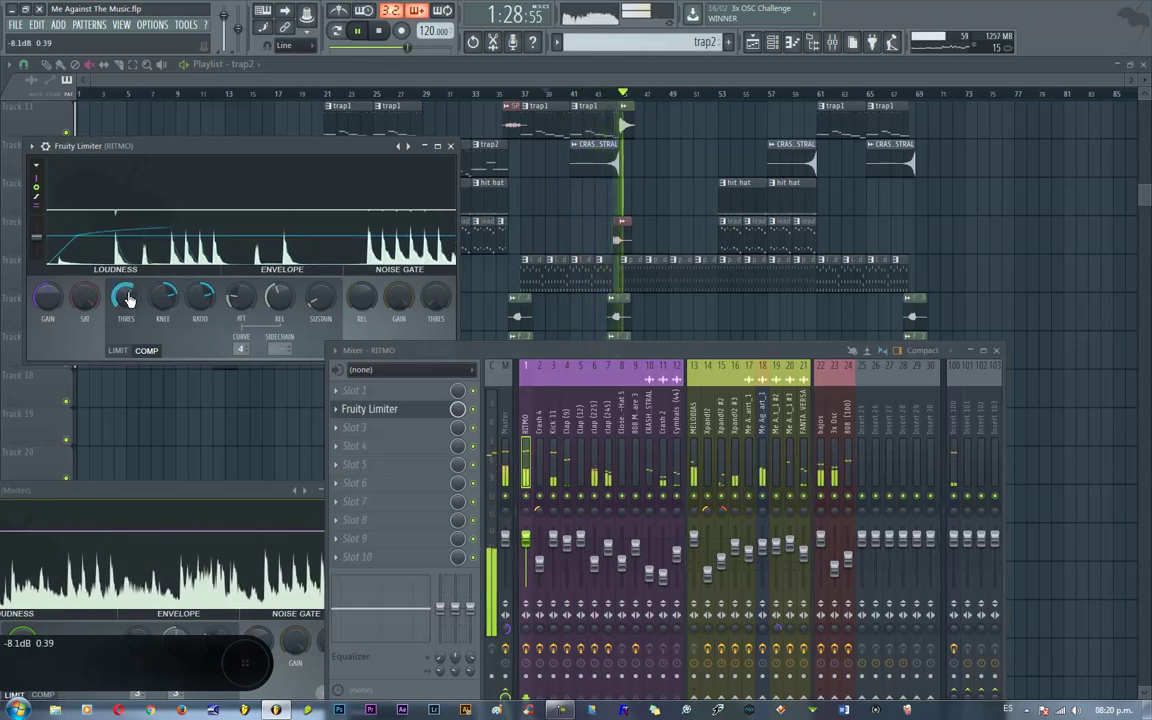
pyautogui.moveTo(215, 295); pyautogui.dragTo(270, 309)
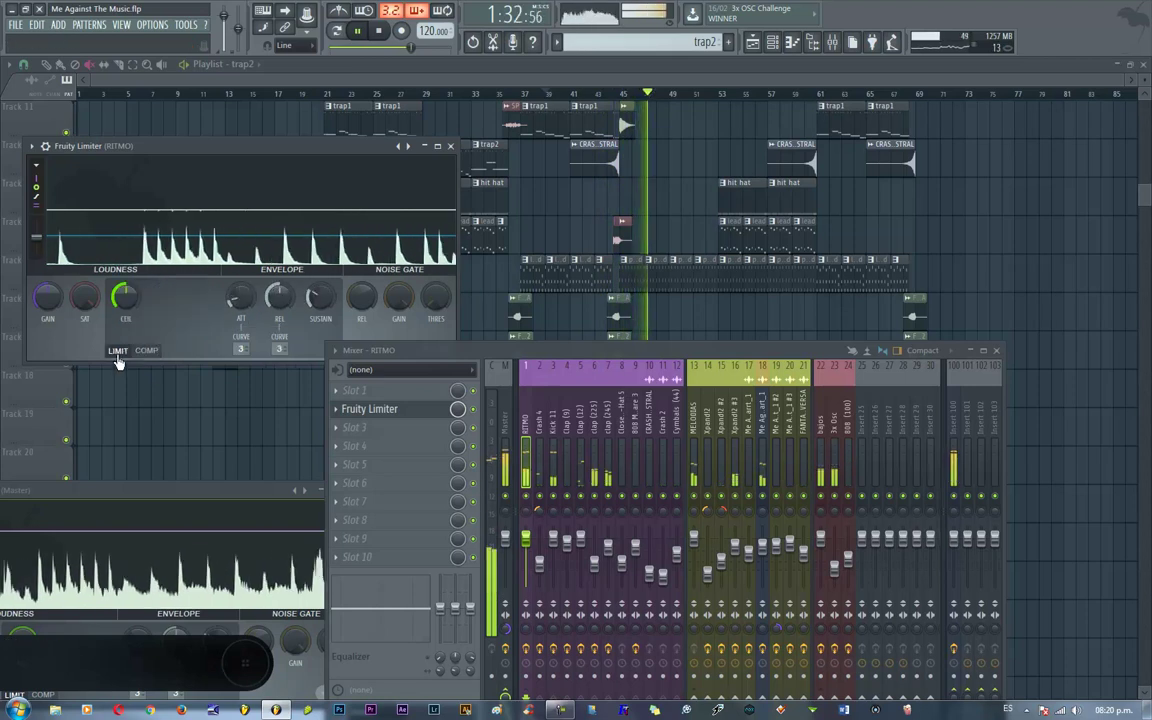
# - Load Fruity Limiter on MELODIAS, tune its threshold and ratio in COMP mode, and close it
pyautogui.click(137, 322)
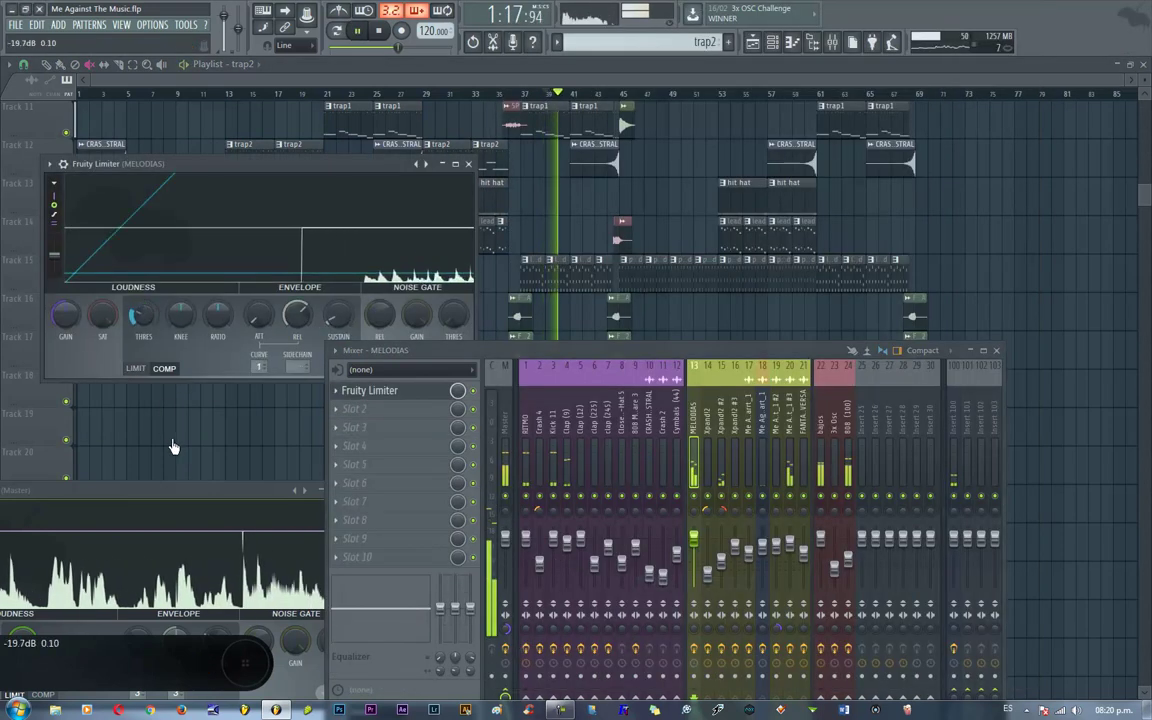
pyautogui.click(256, 322)
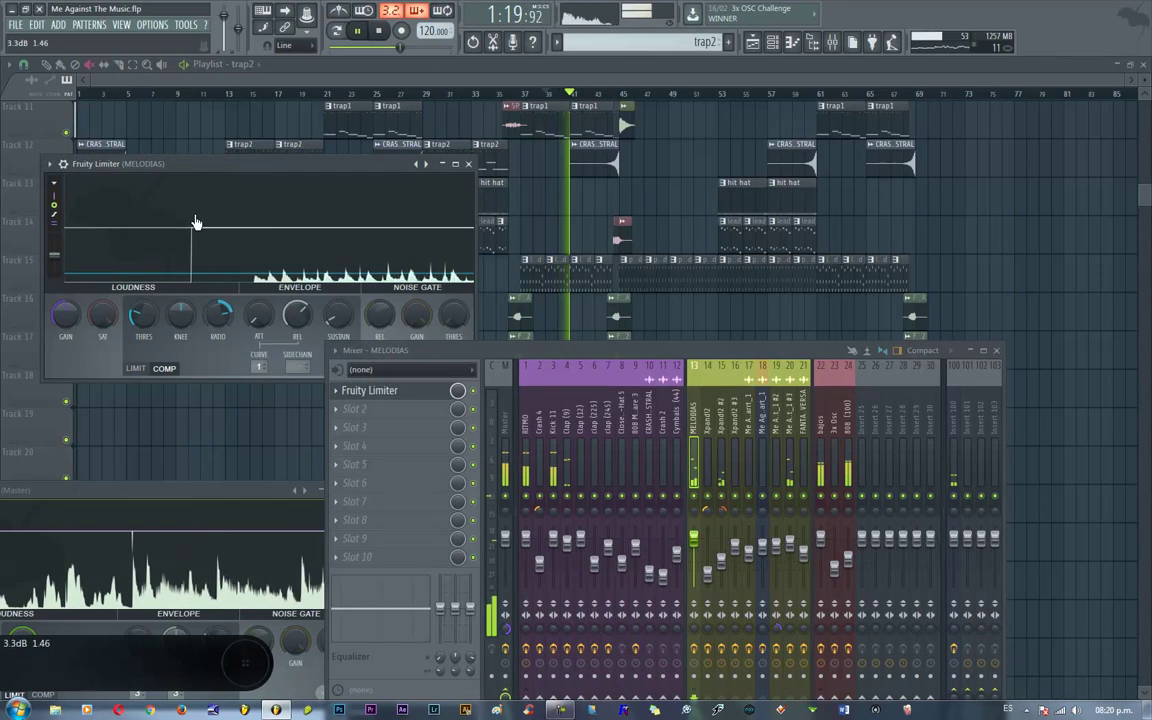
pyautogui.click(172, 324)
pyautogui.click(223, 330)
pyautogui.moveTo(248, 329); pyautogui.dragTo(274, 303)
pyautogui.click(291, 323)
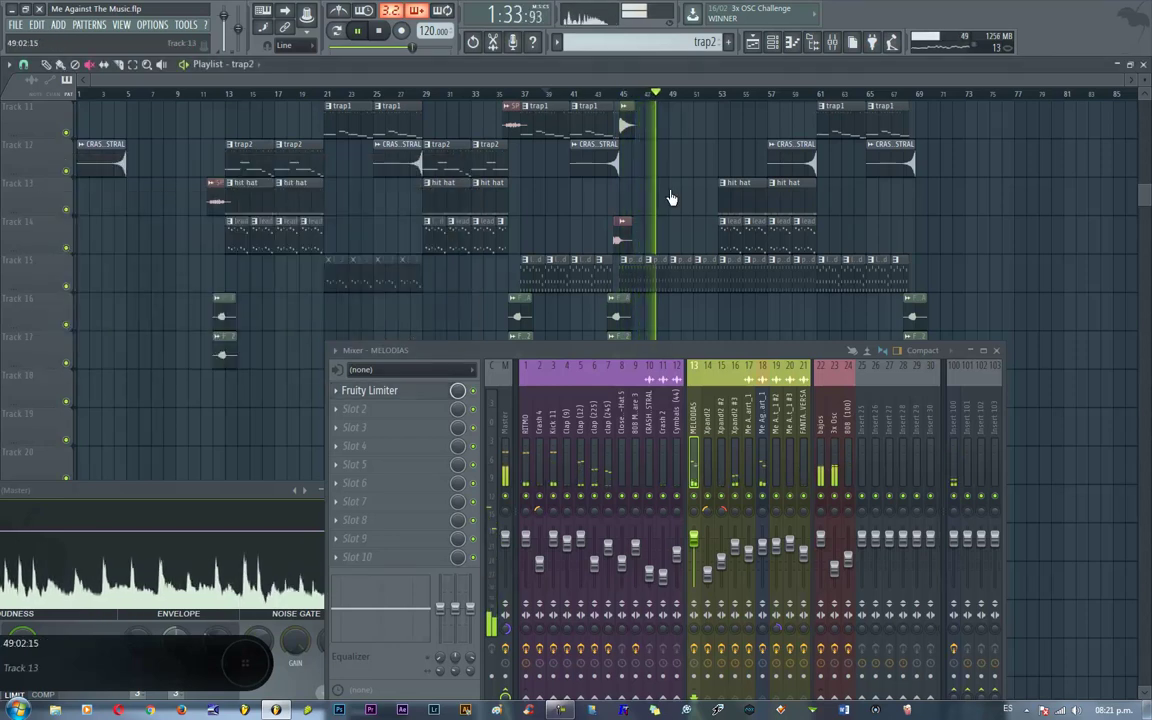
# - Stop playback and restart the song from the beginning
pyautogui.click(592, 504)
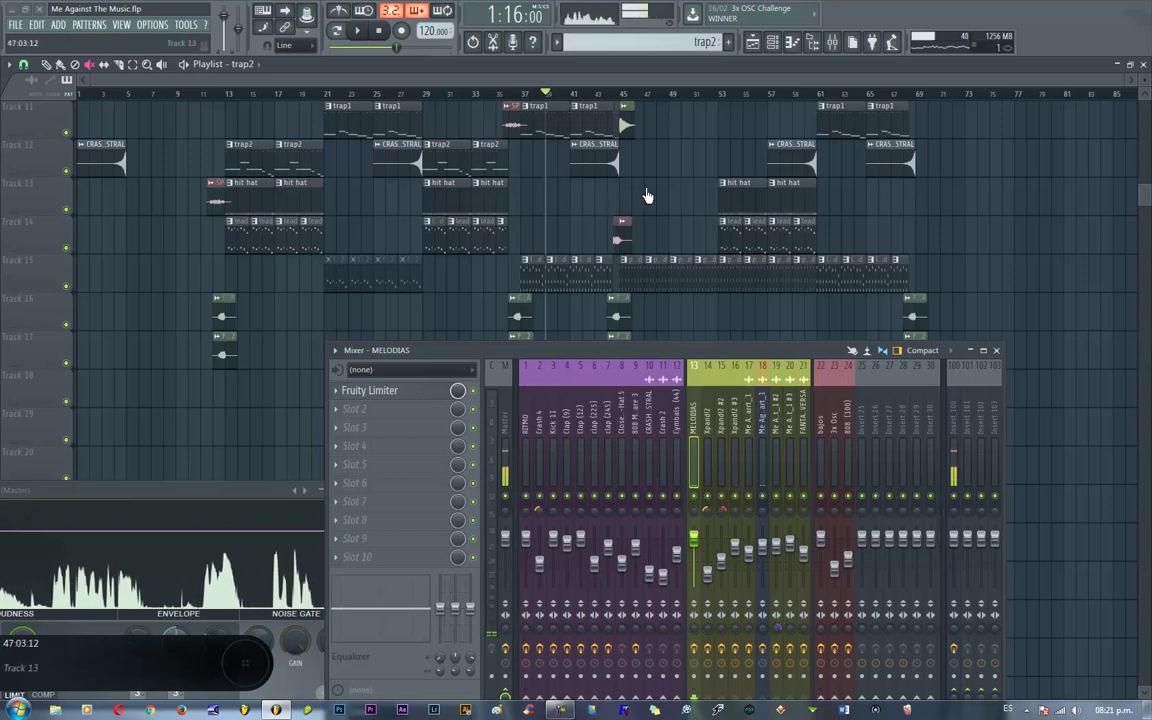
pyautogui.press('F1')
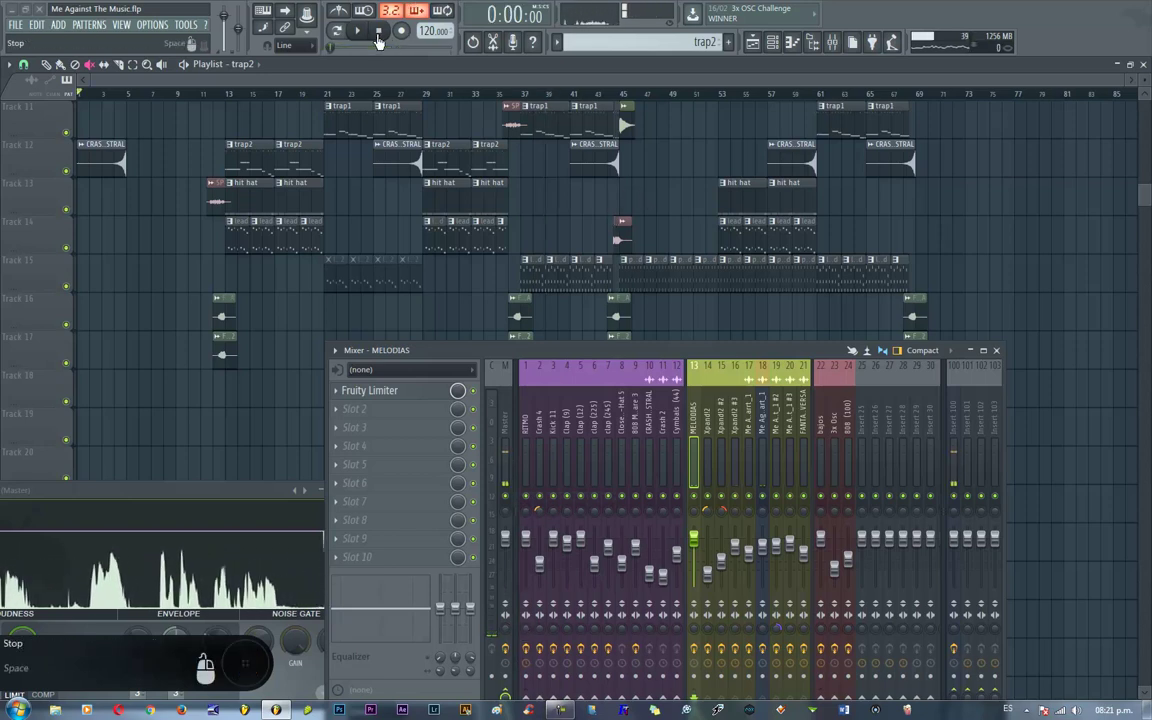